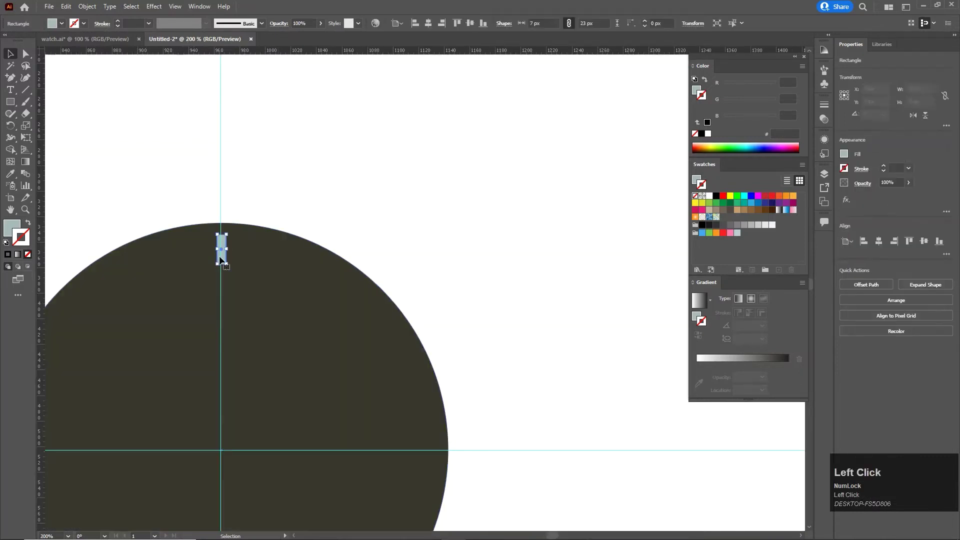
- Rotate marker copies every 30° about the dial centre, group the twelve, then select the top marker
click(14, 126)
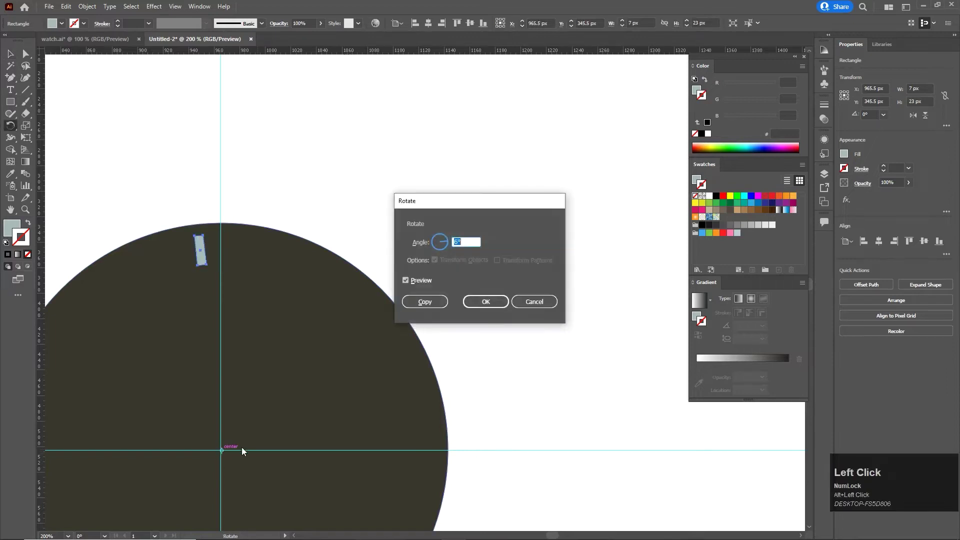
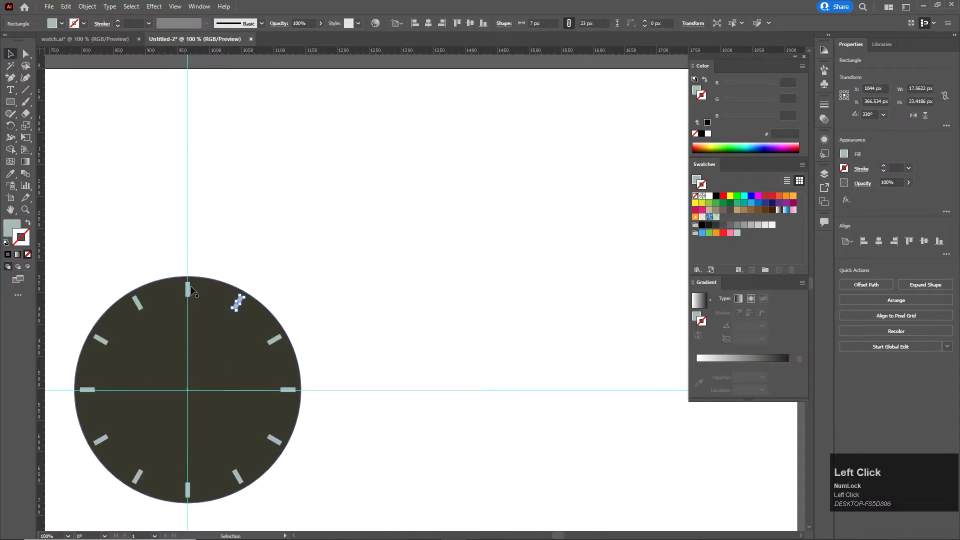
click(190, 291)
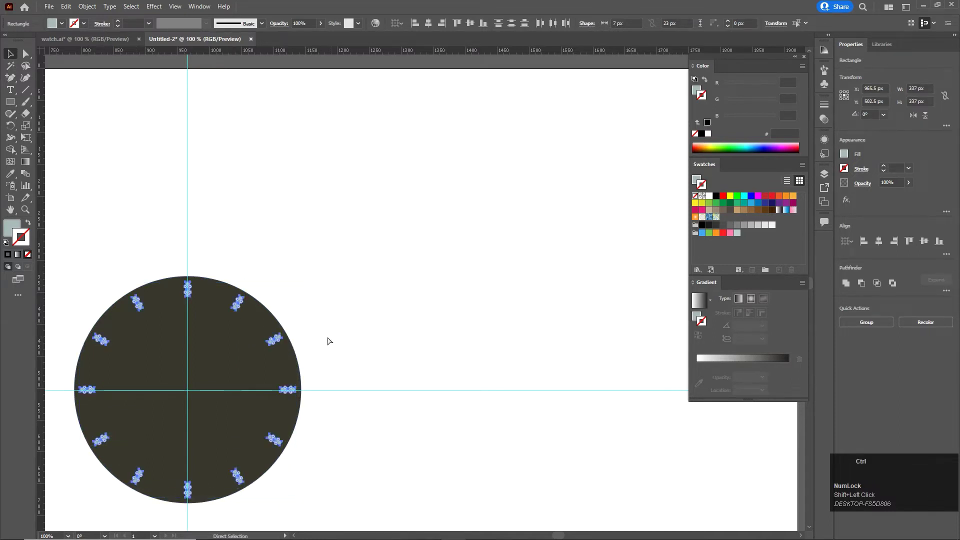
key(ctrl+g)
click(340, 345)
scroll(up, 3)
click(199, 305)
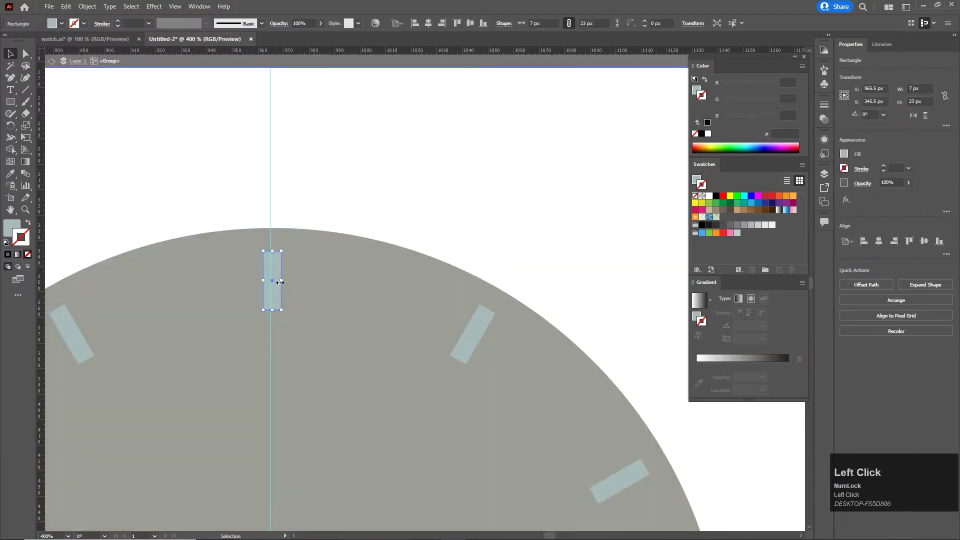
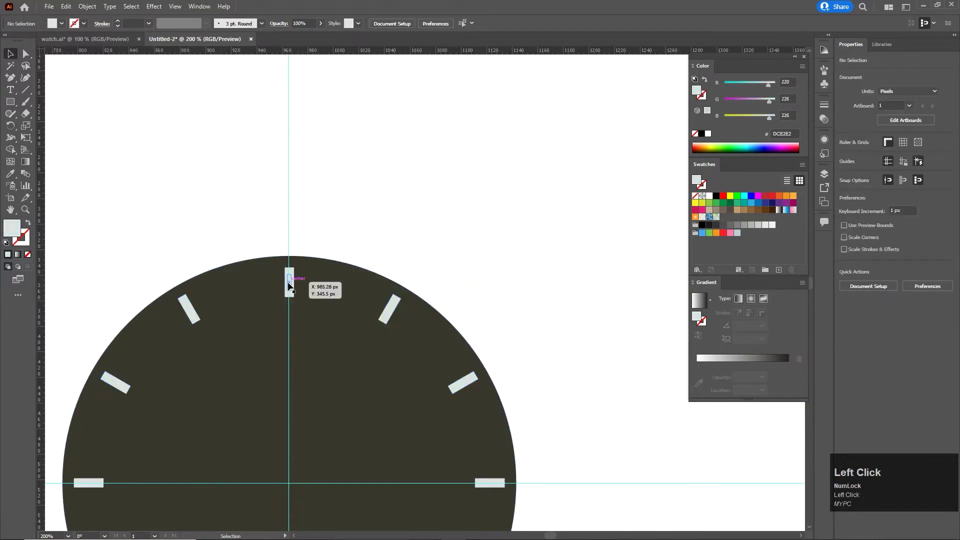
- Duplicate the top marker as a thin white tick and repeat its 6° rotated copy around the dial
scroll(down, 3)
click(197, 203)
scroll(down, 3)
click(225, 251)
key(space)
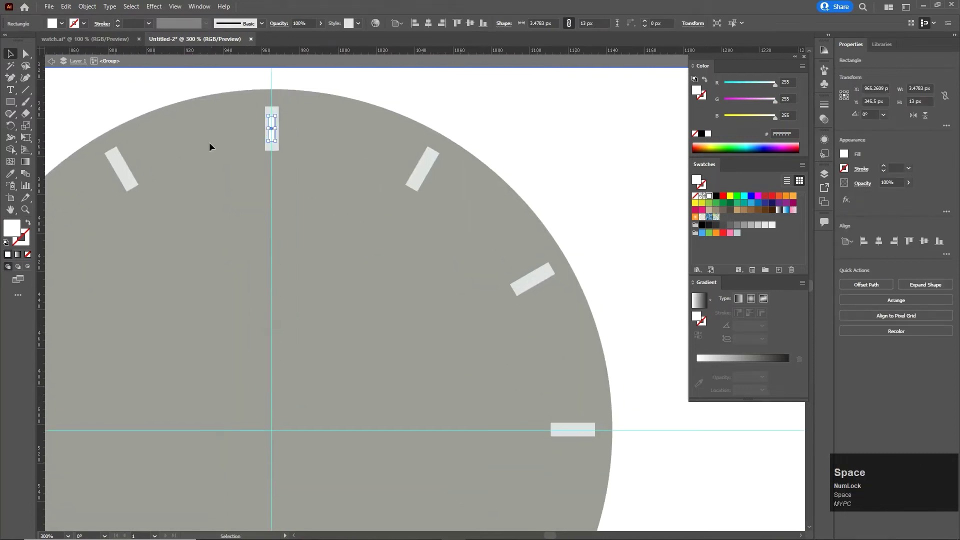
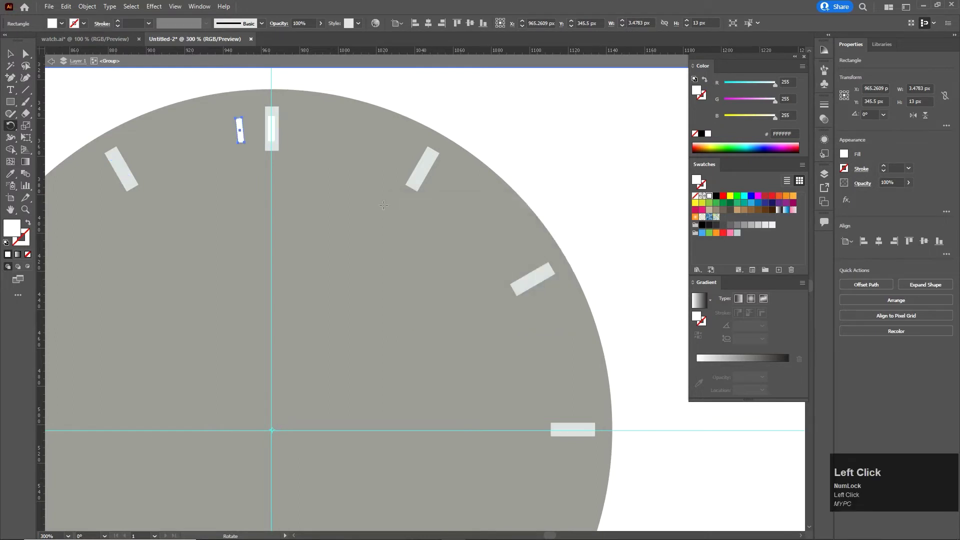
key(ctrl+d)
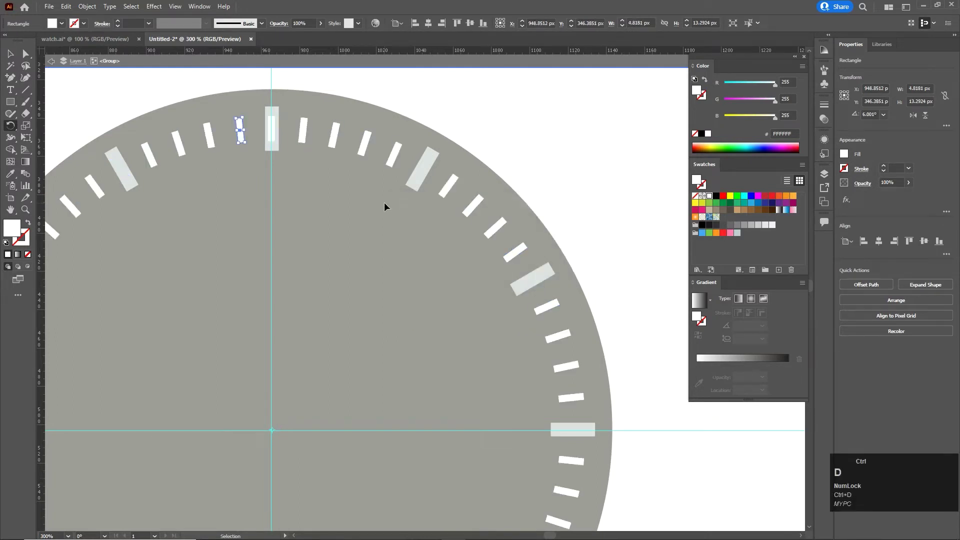
key(ctrl+z)
- Deselect everything and review the completed ring of minute ticks
click(16, 58)
scroll(down, 3)
click(541, 169)
scroll(up, 3)
click(535, 227)
key(space)
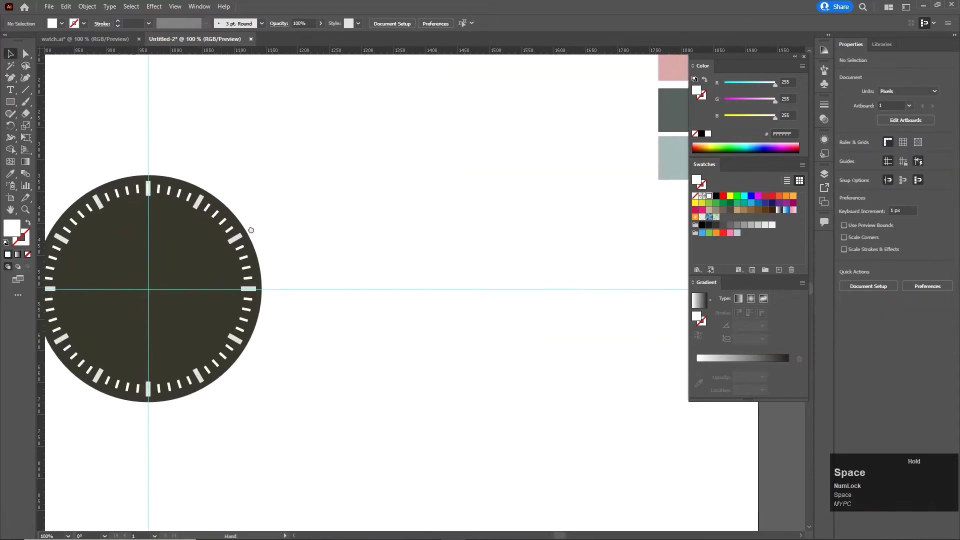
- Draw a tall thin rectangle and pull a new top-centre anchor up into a pointed hand tip
click(10, 107)
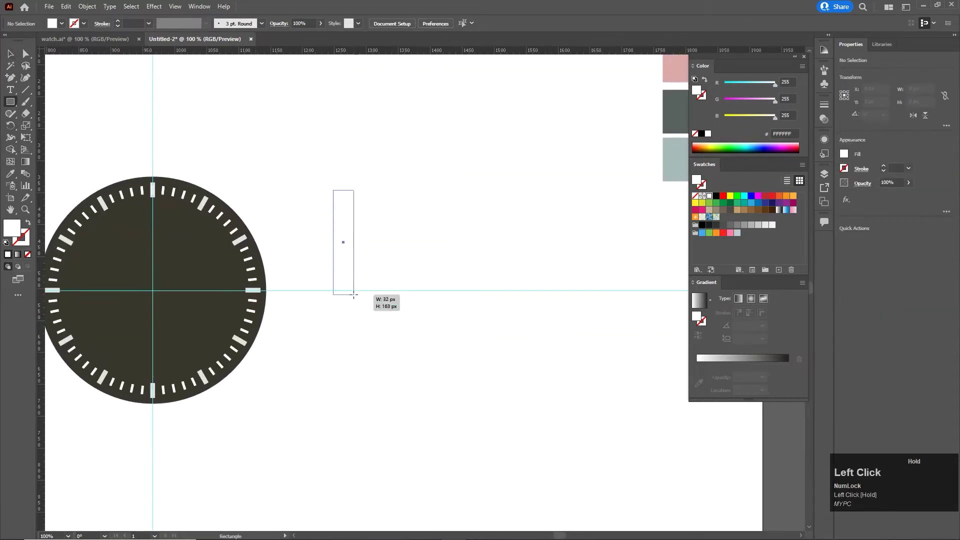
key(space)
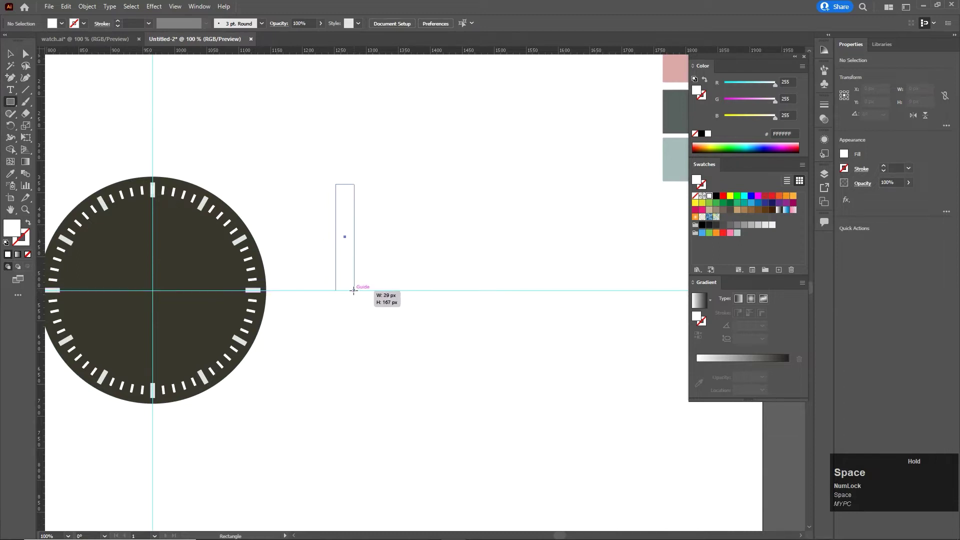
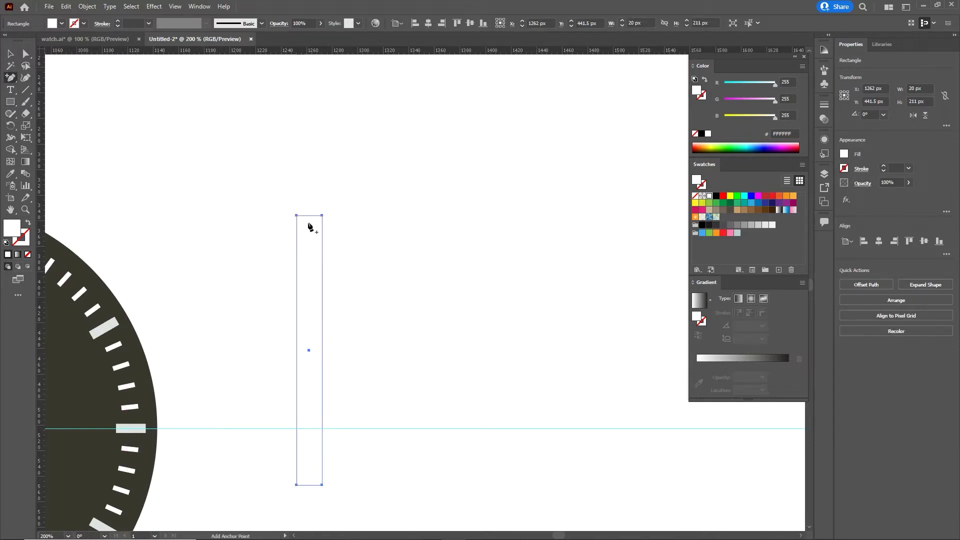
click(316, 222)
key(a)
scroll(up, 3)
click(288, 201)
drag(350, 214, 354, 254)
key(ctrl+z)
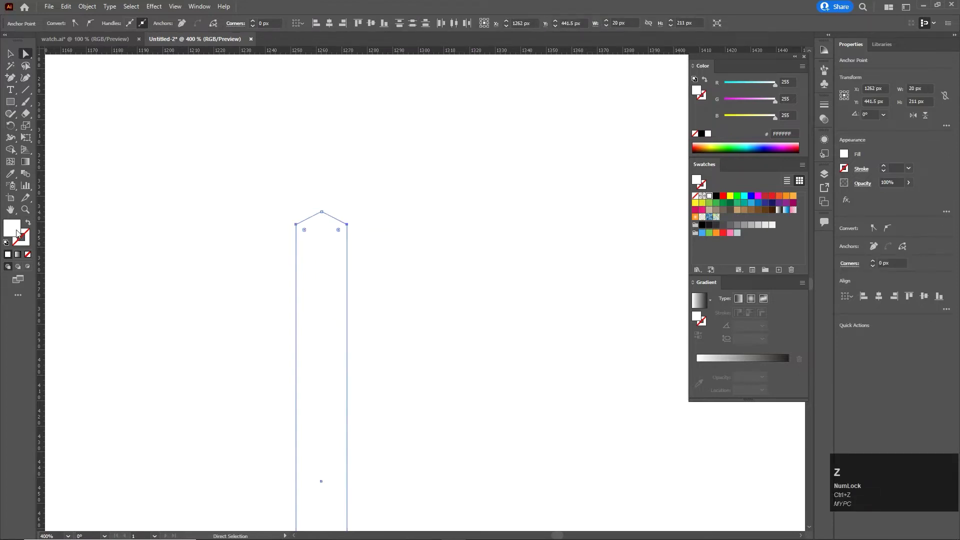
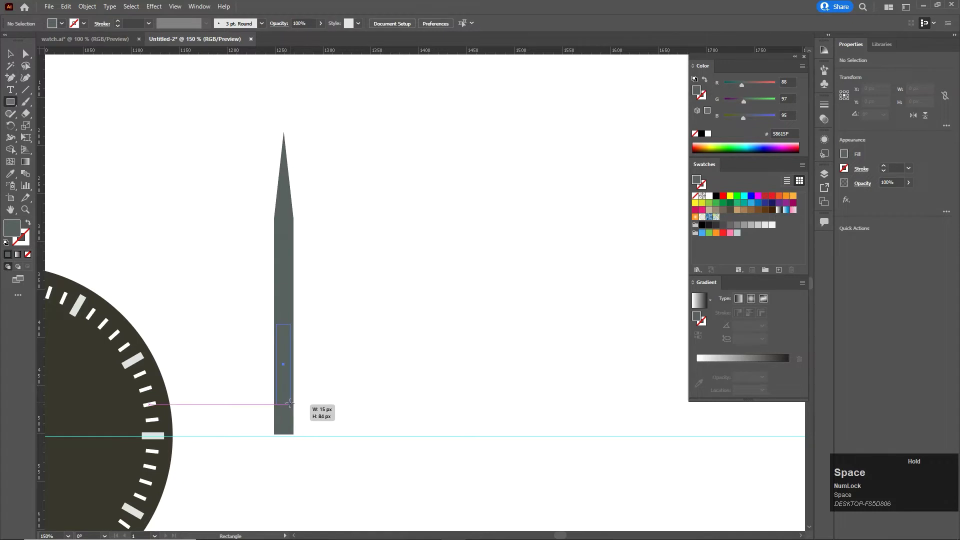
- Sample a pale palette colour with the Eyedropper for the hand's luminous inlay
scroll(down, 3)
key(i)
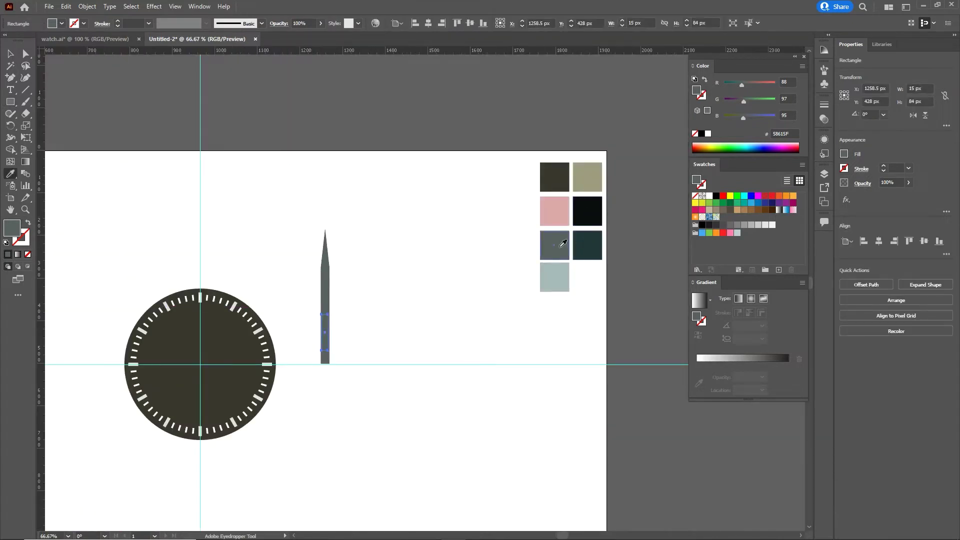
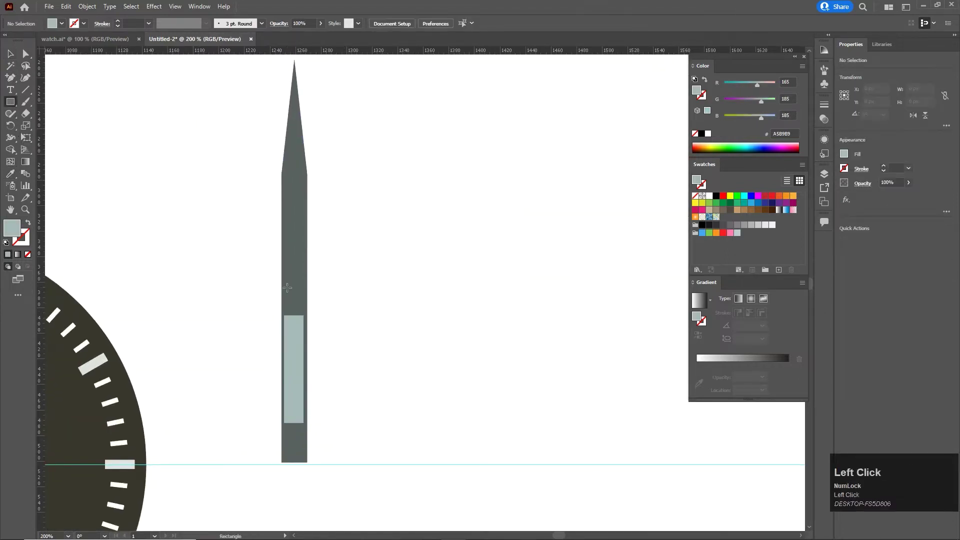
key(space)
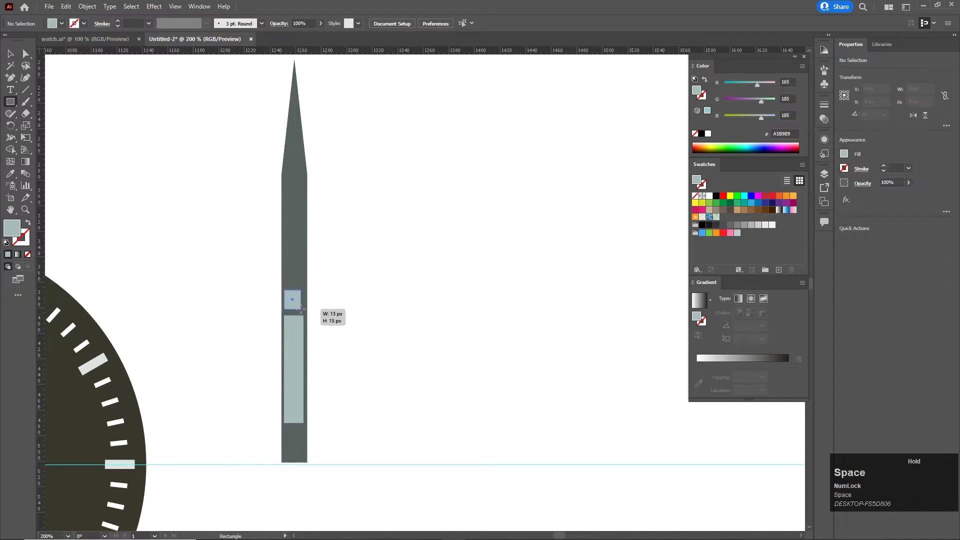
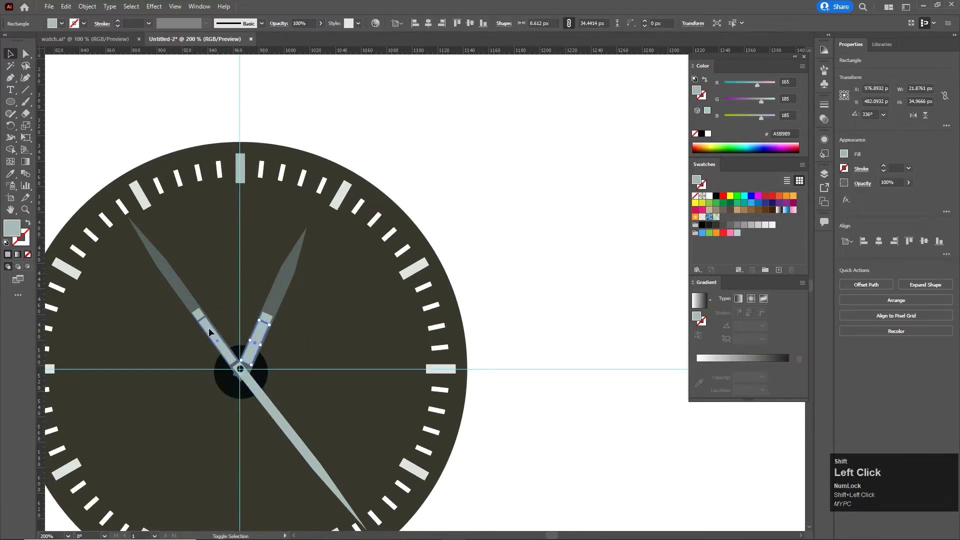
- Recolour the two hands' pale inlays with the dark swatch sampled from the palette
scroll(up, 3)
click(186, 297)
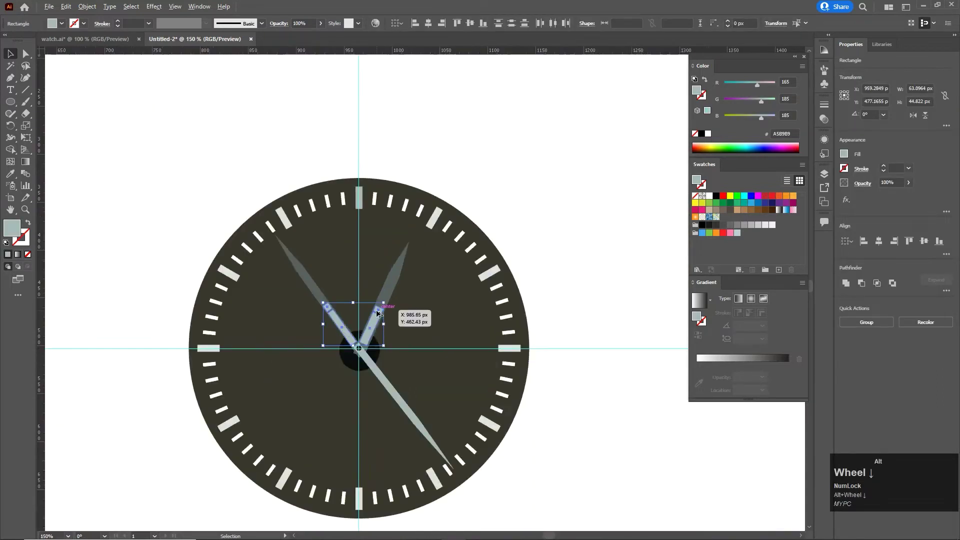
scroll(down, 3)
key(space)
click(546, 243)
key(space)
key(i)
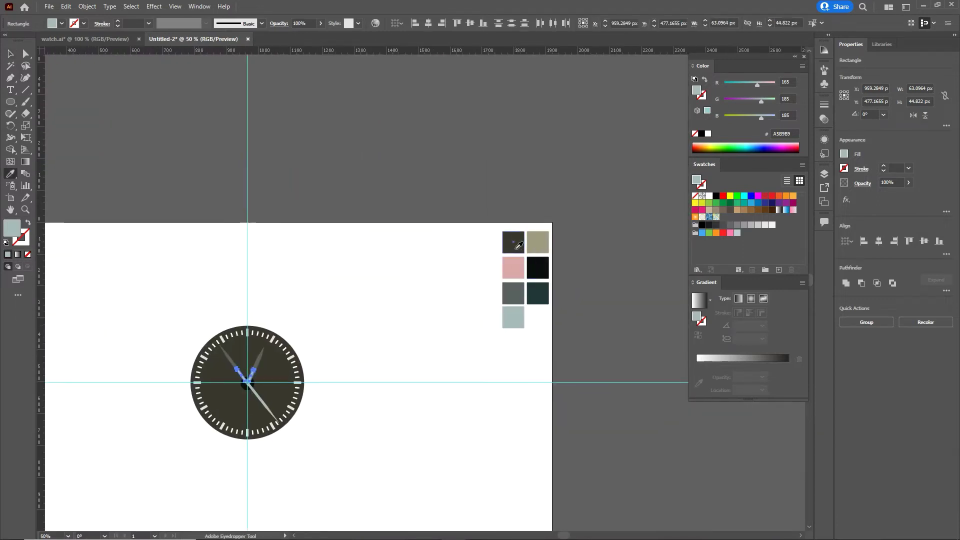
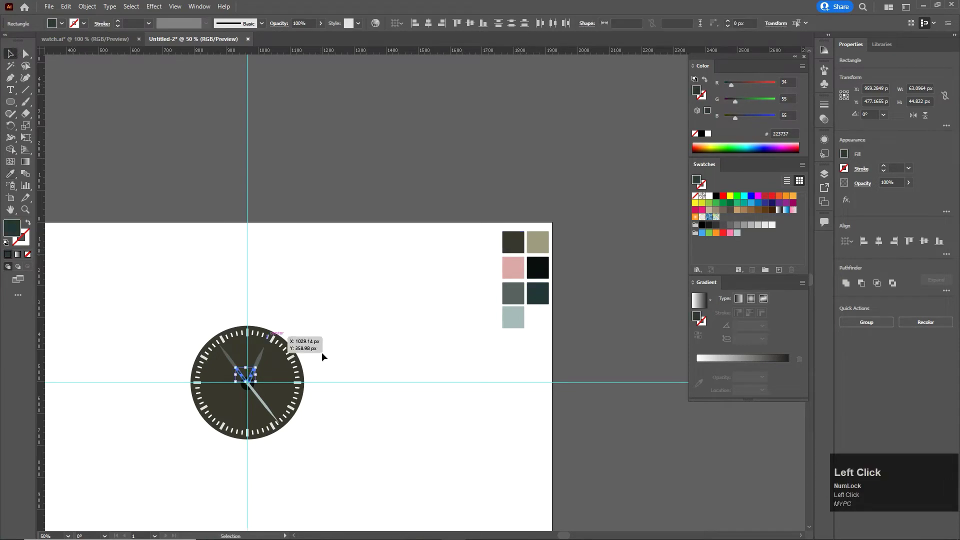
- Select the long second hand for recolouring
scroll(up, 3)
scroll(down, 3)
click(252, 413)
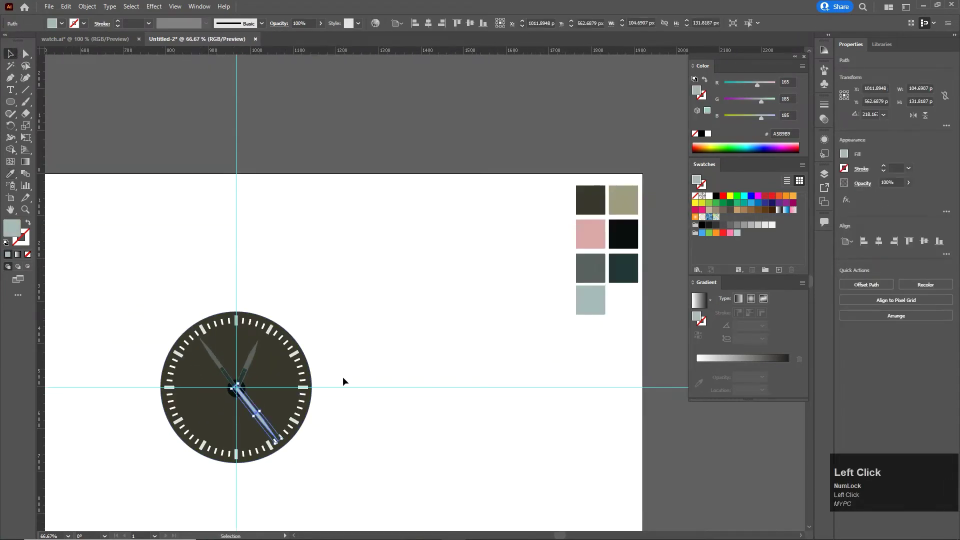
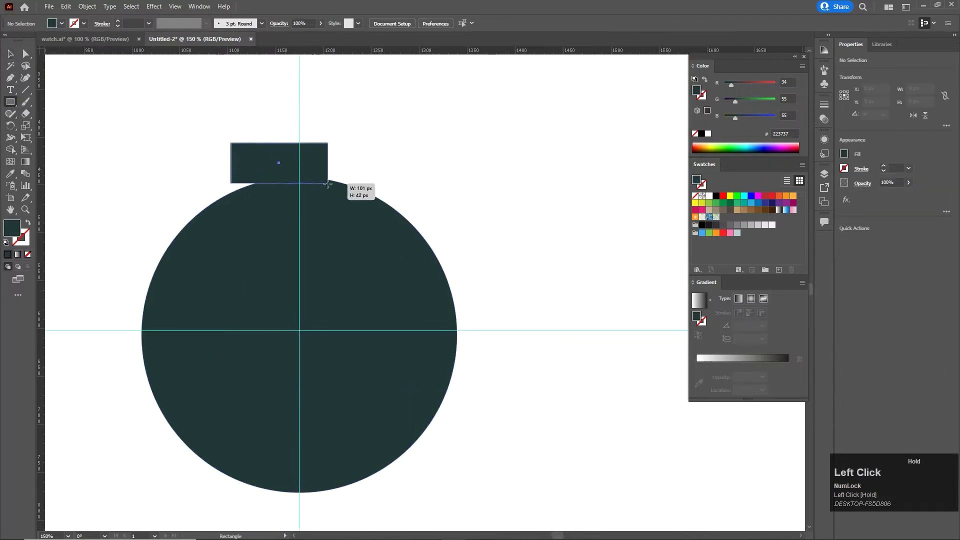
- Merge the circle and both rectangles with Shape Builder into one case with thin lugs
key(space)
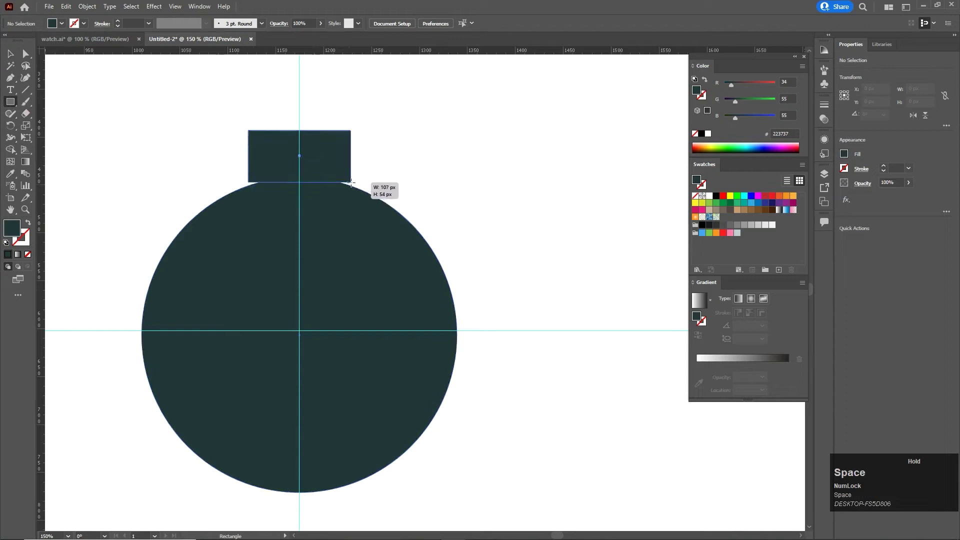
click(14, 57)
scroll(up, 3)
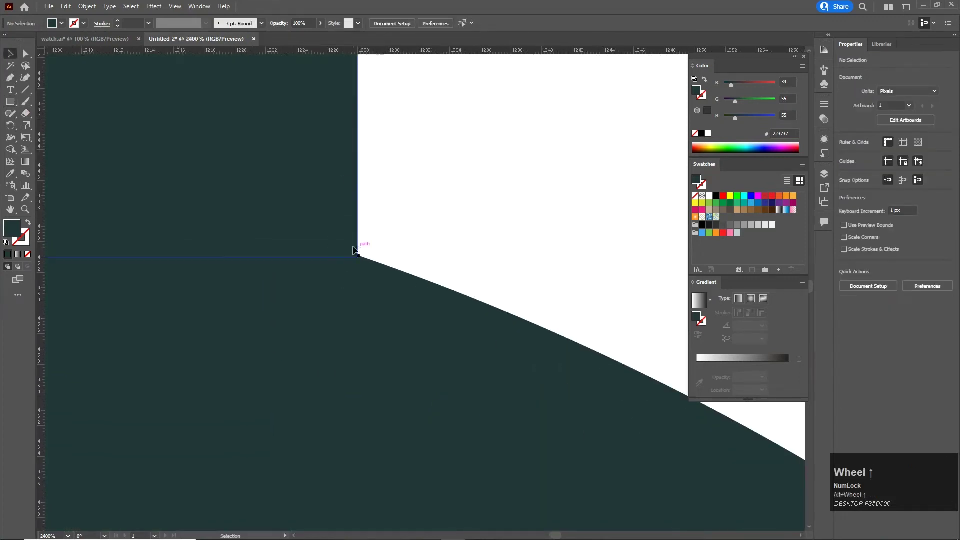
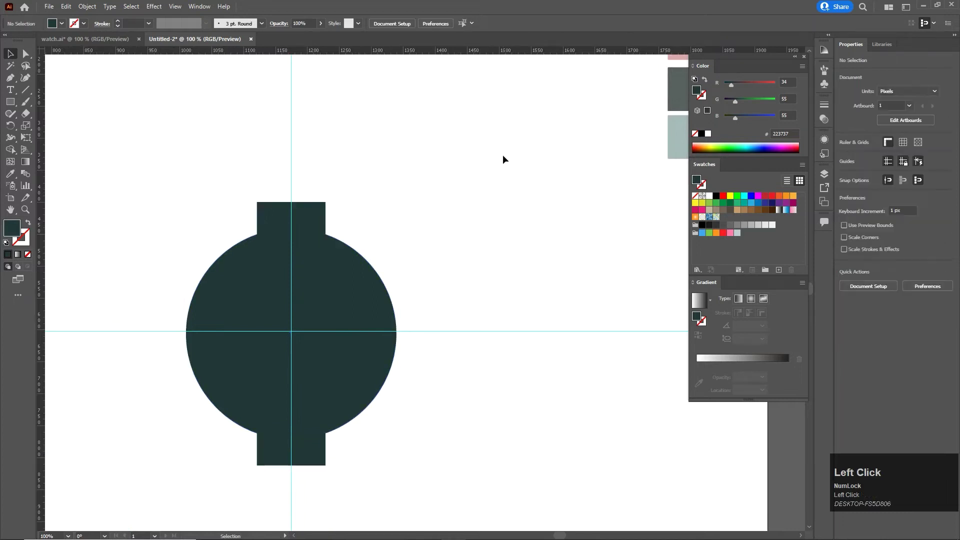
click(177, 198)
key(shift+m)
click(310, 218)
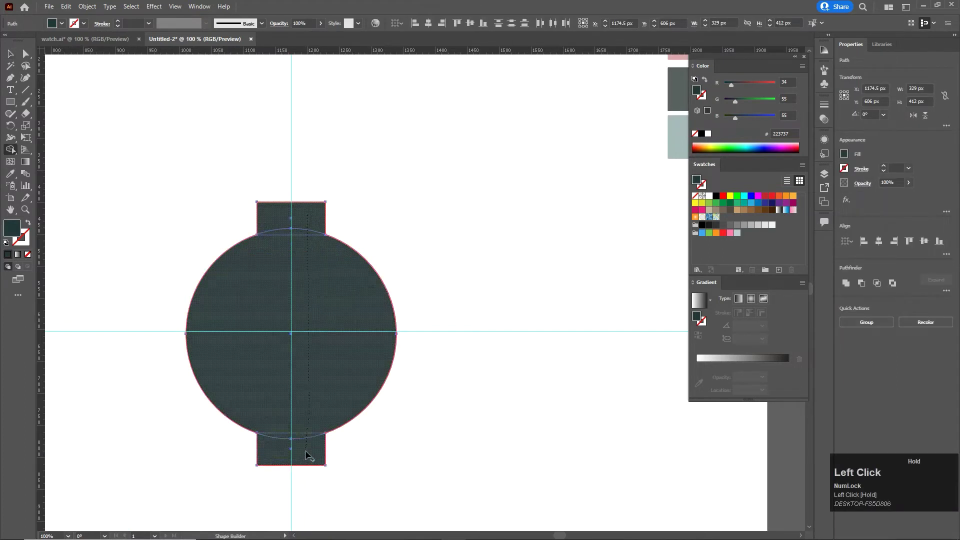
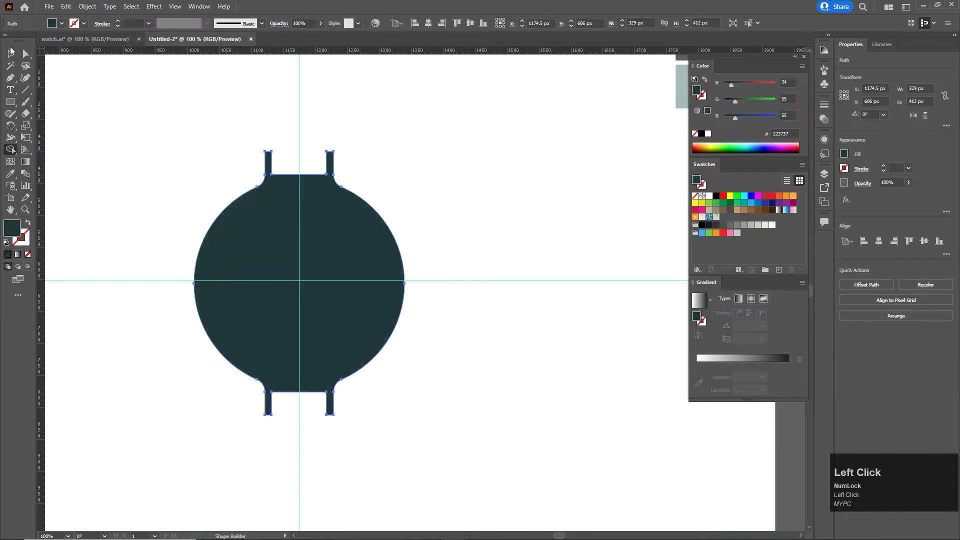
scroll(up, 3)
- Round the lug corners with Direct Selection and pan to view the whole strapped watch
key(a)
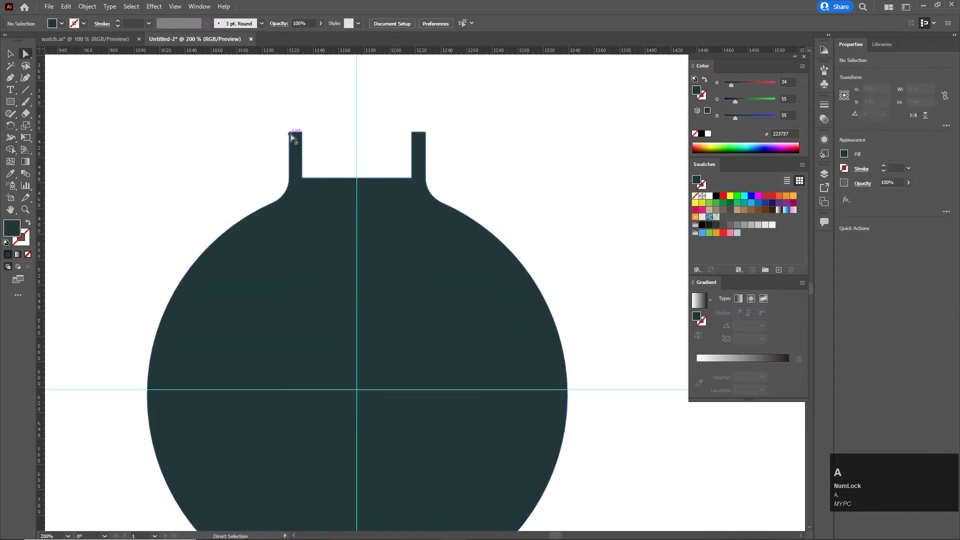
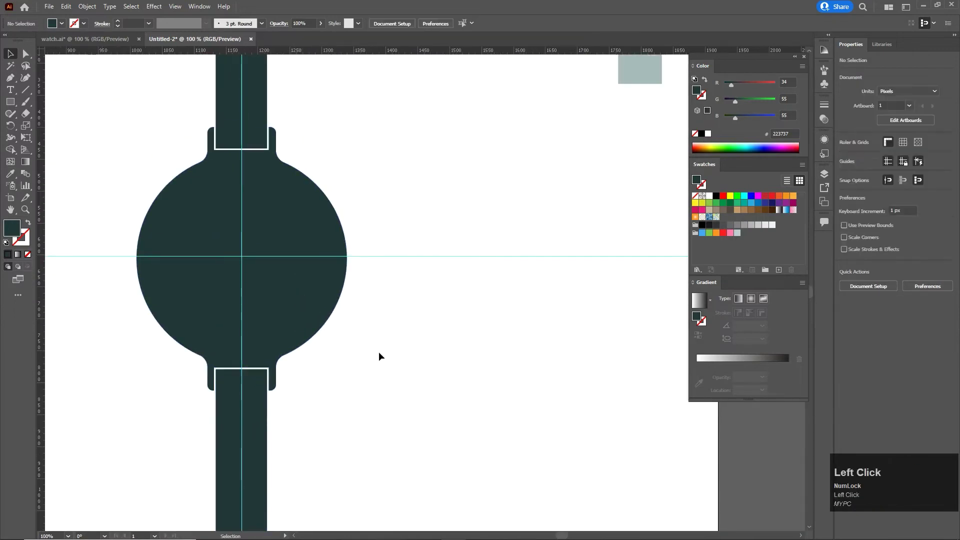
scroll(down, 3)
scroll(up, 3)
drag(254, 193, 349, 269)
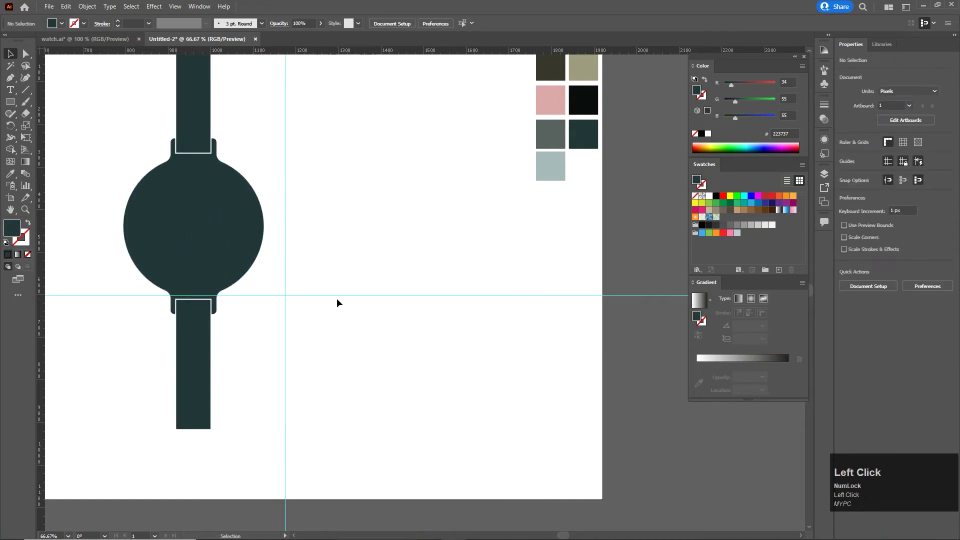
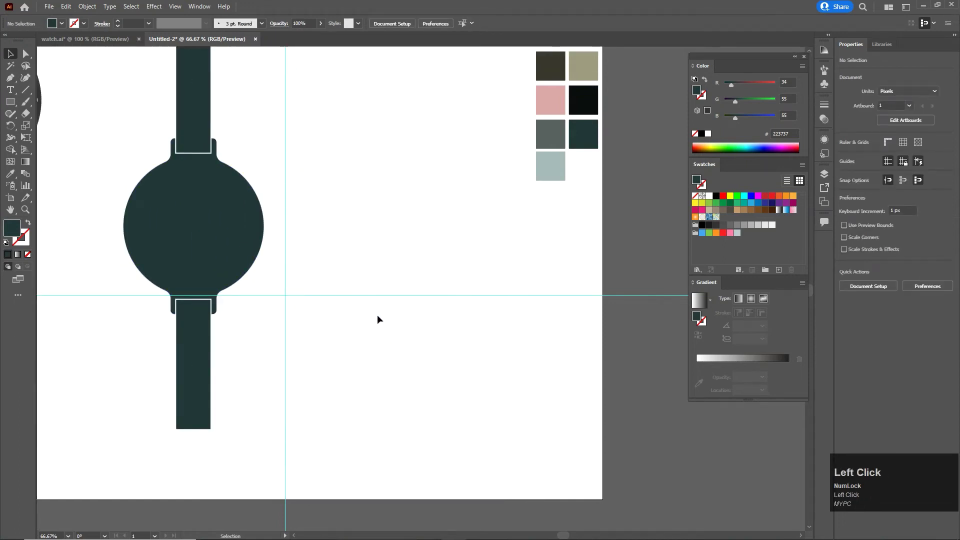
- Hide the guides from the canvas context menu
click(377, 297)
right_click(378, 297)
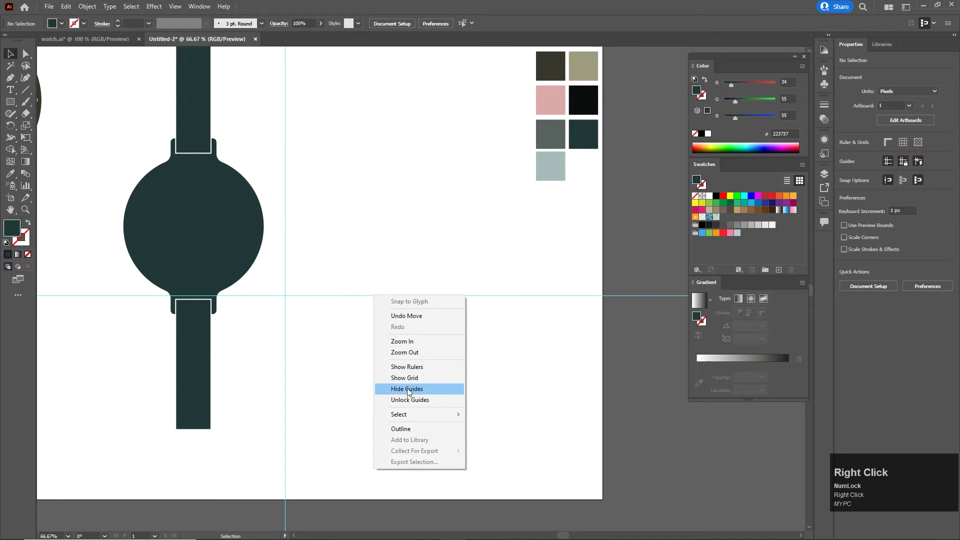
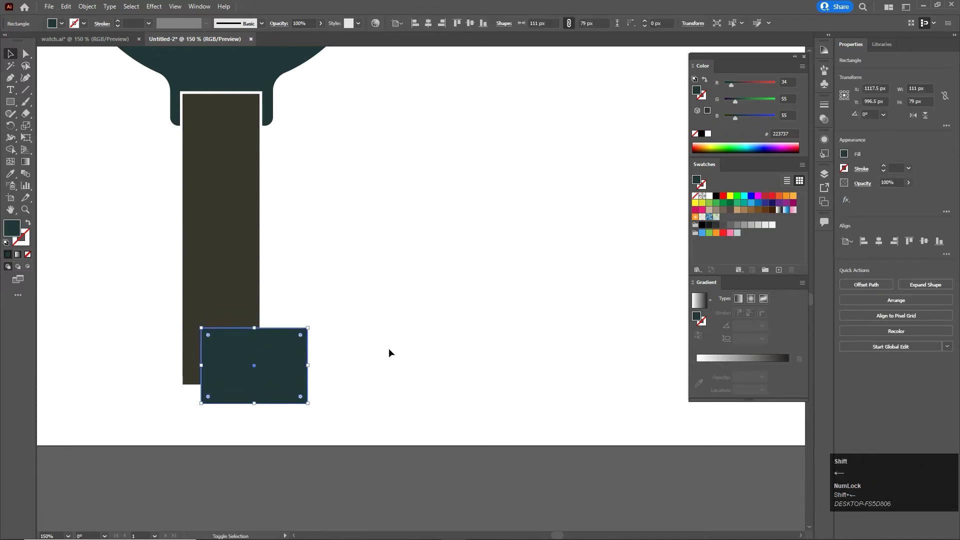
- Hollow the buckle rectangle by removing its middle region with Shape Builder
key(Right)
key(Left)
drag(354, 362, 346, 386)
key(shift+m)
click(286, 367)
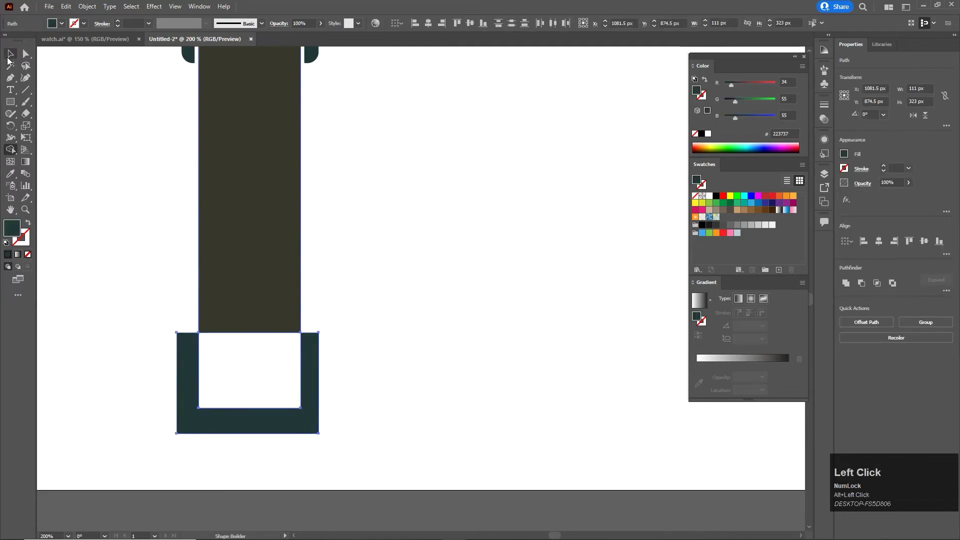
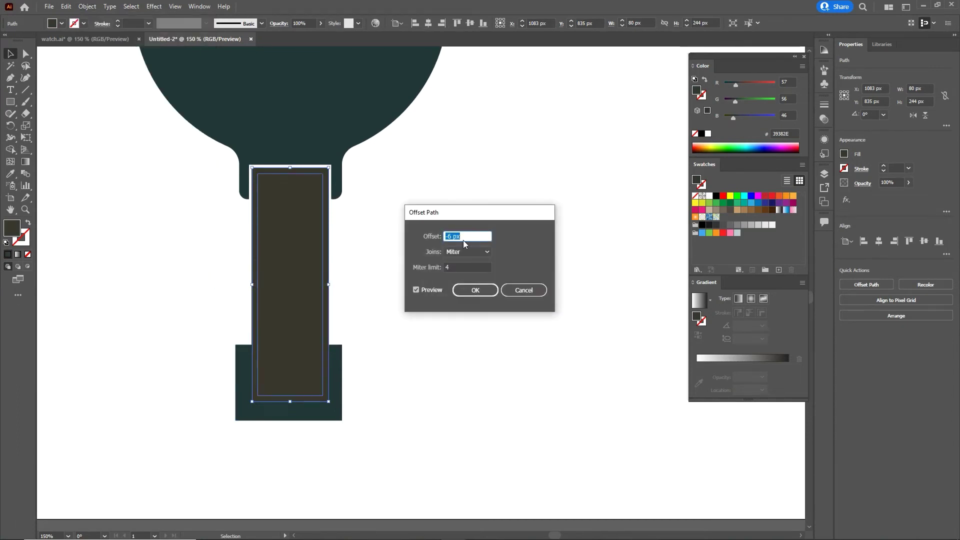
scroll(up, 3)
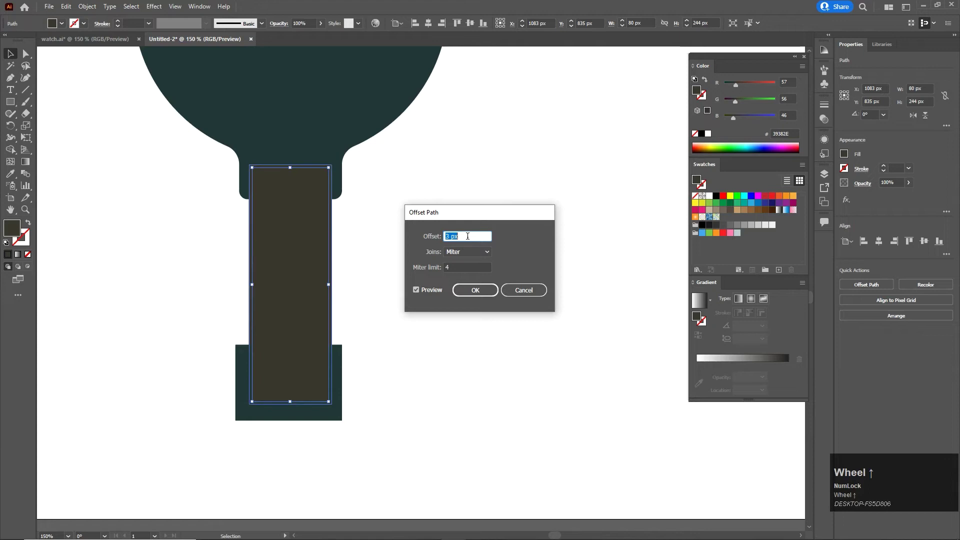
scroll(up, 3)
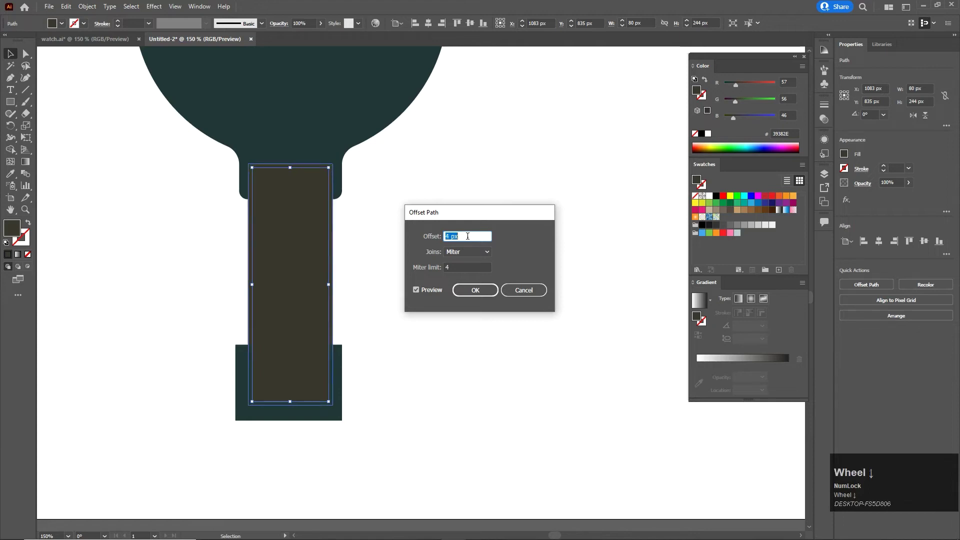
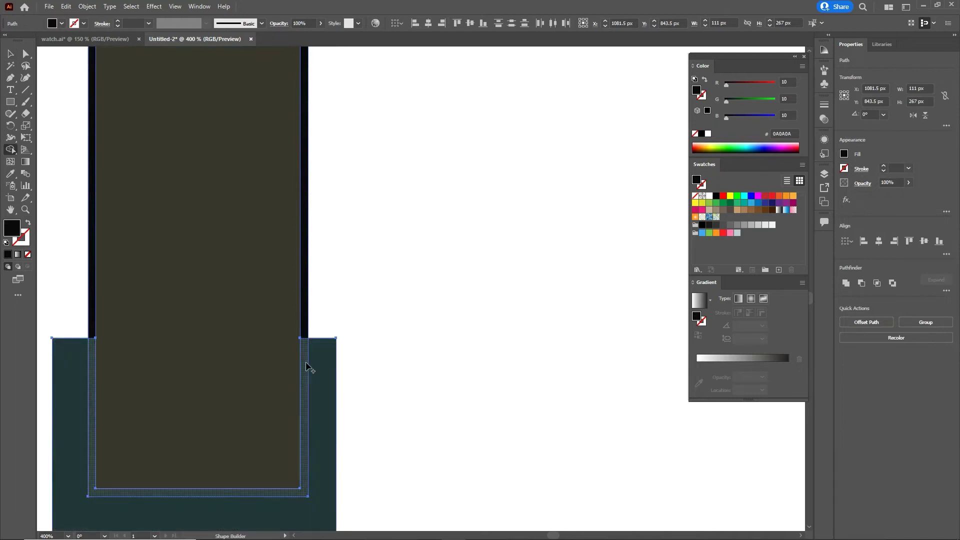
scroll(up, 3)
- Remove the remaining inner strips, leaving a U-shaped buckle below the lower strap
click(308, 366)
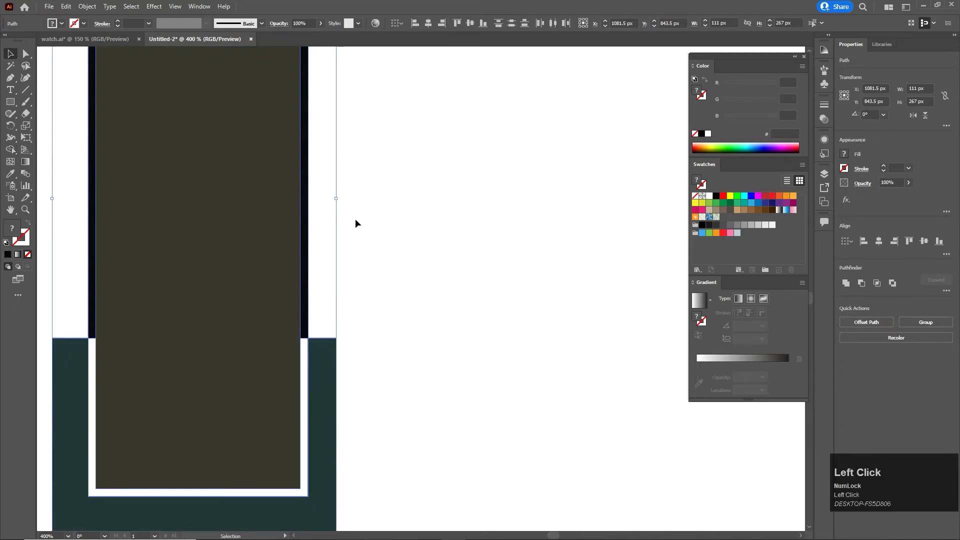
scroll(up, 3)
drag(342, 358, 455, 371)
scroll(down, 3)
scroll(up, 3)
drag(321, 429, 295, 375)
click(294, 374)
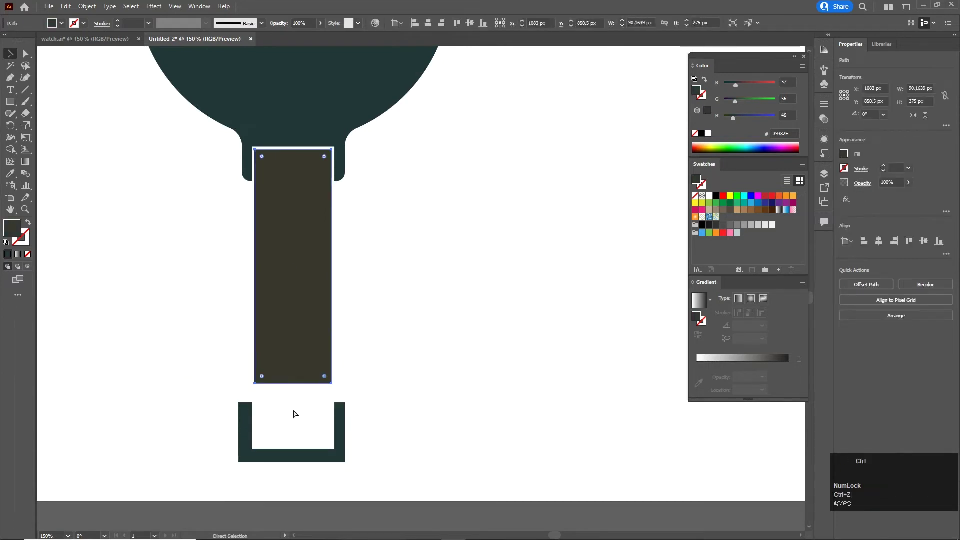
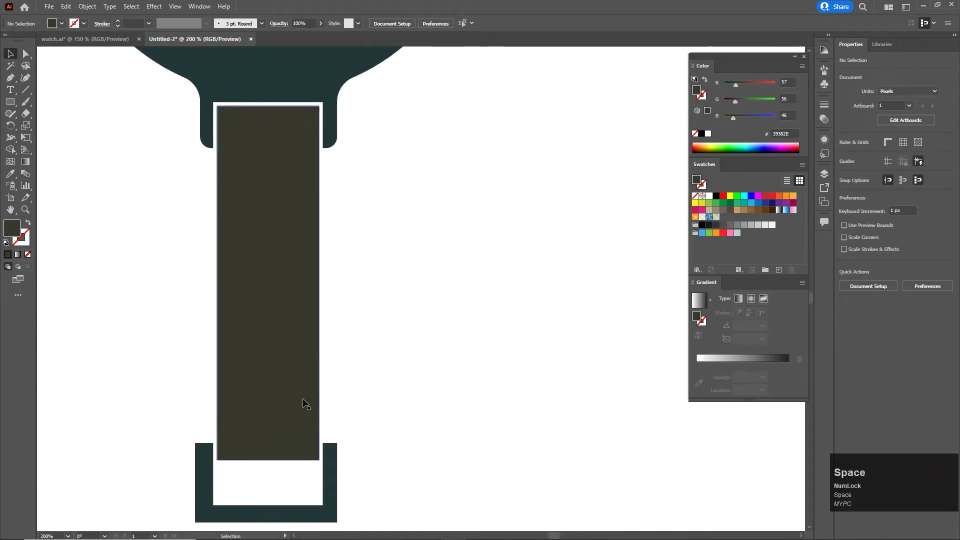
- Nudge the strap and buckle down, then trim the rounded prong where it overlaps the strap
scroll(up, 3)
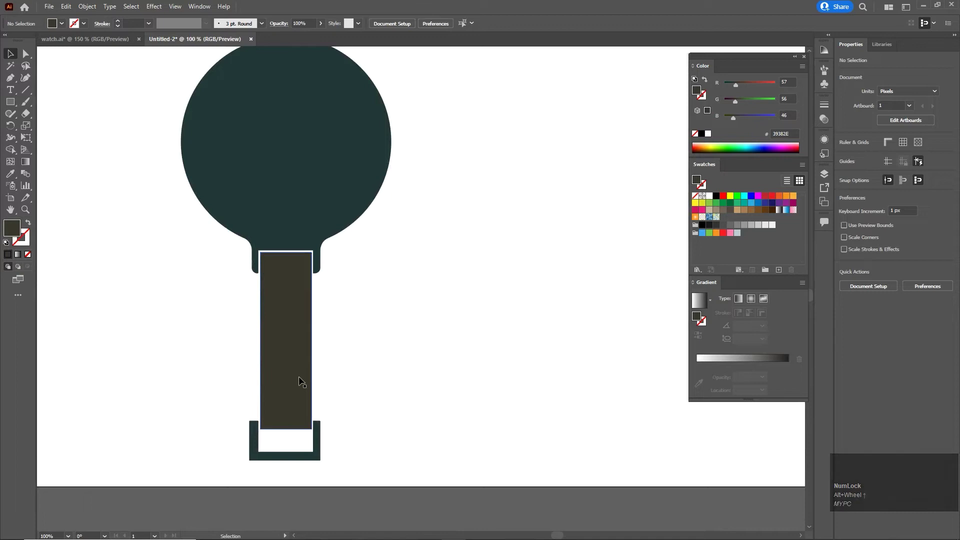
click(296, 368)
key(Down)
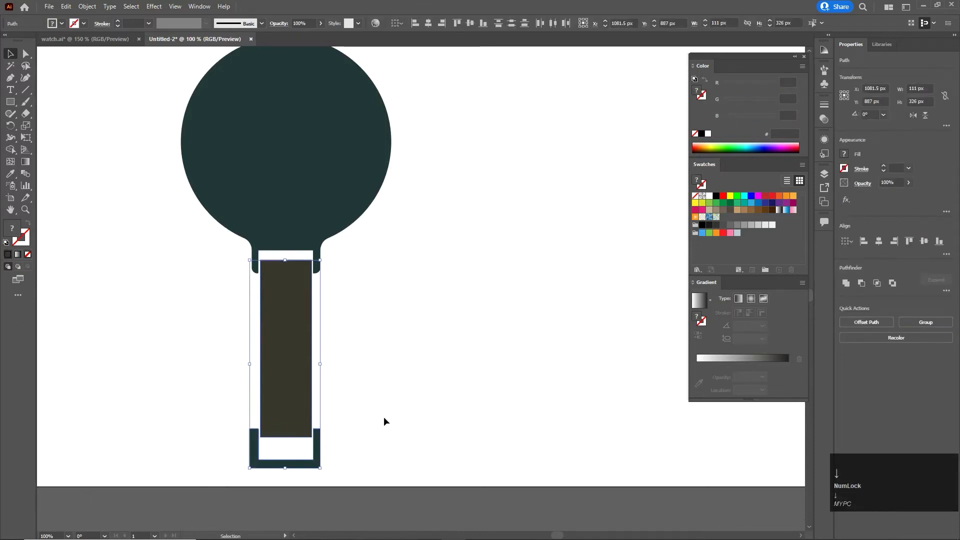
click(385, 406)
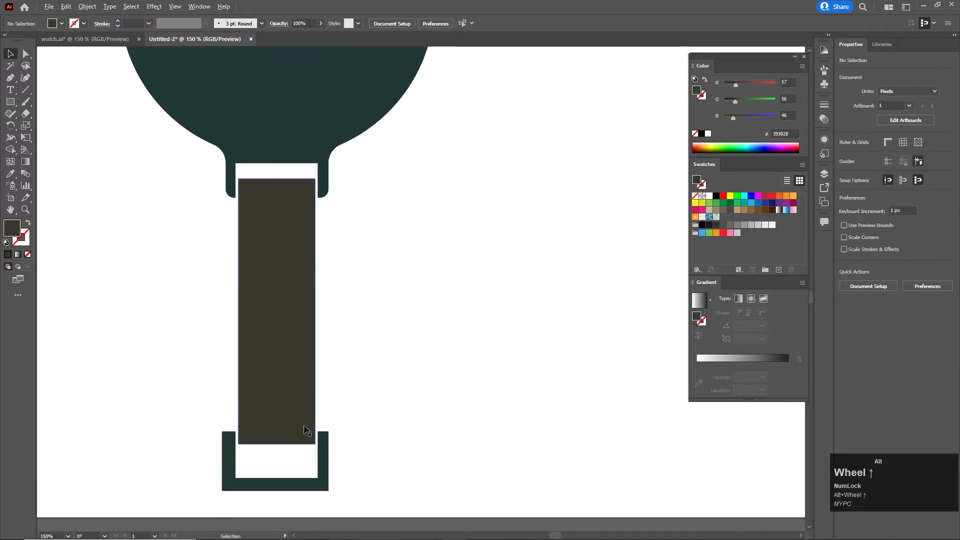
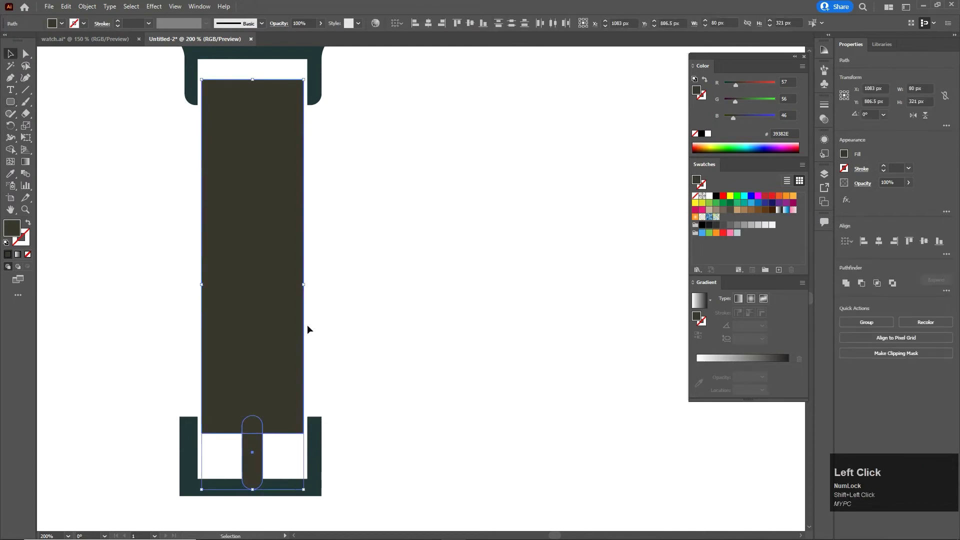
key(shift+m)
click(257, 432)
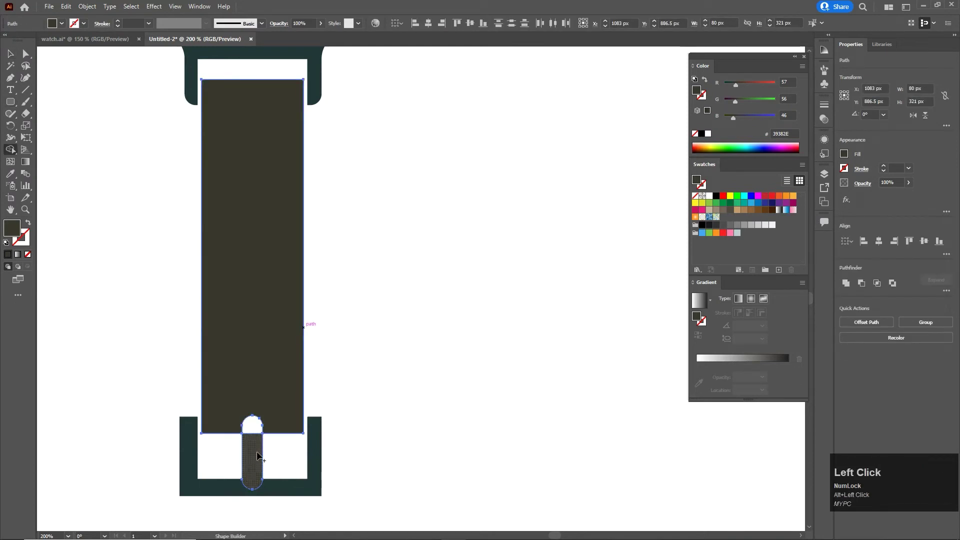
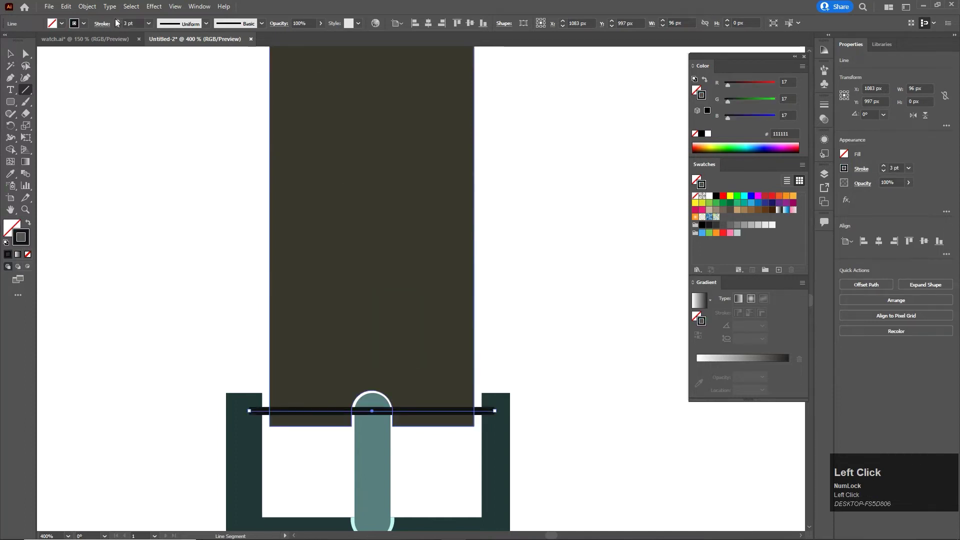
- Thin the buckle crossbar to a 2 pt stroke, send it behind the prong, and select it with the lower strap
scroll(up, 3)
click(278, 413)
key(ctrl+shift+[)
click(490, 333)
scroll(up, 3)
click(459, 433)
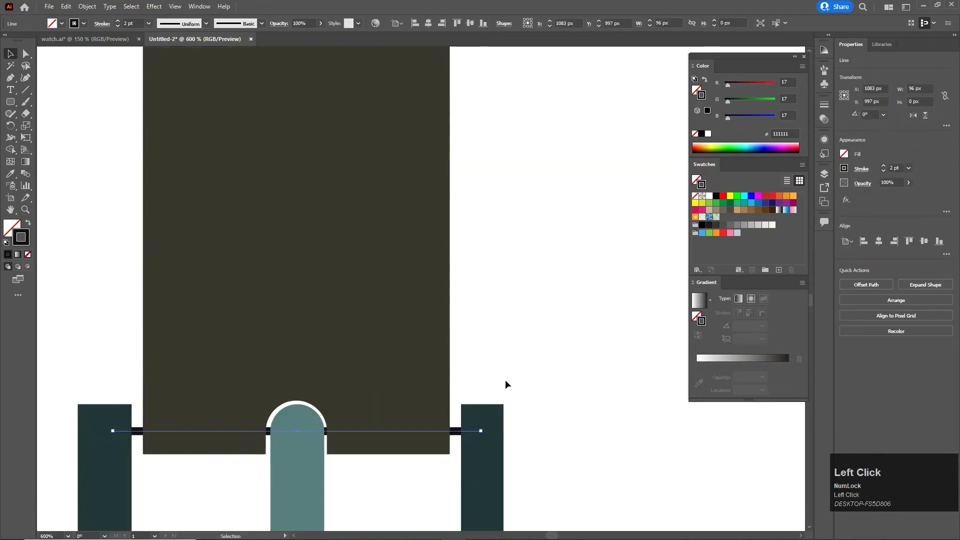
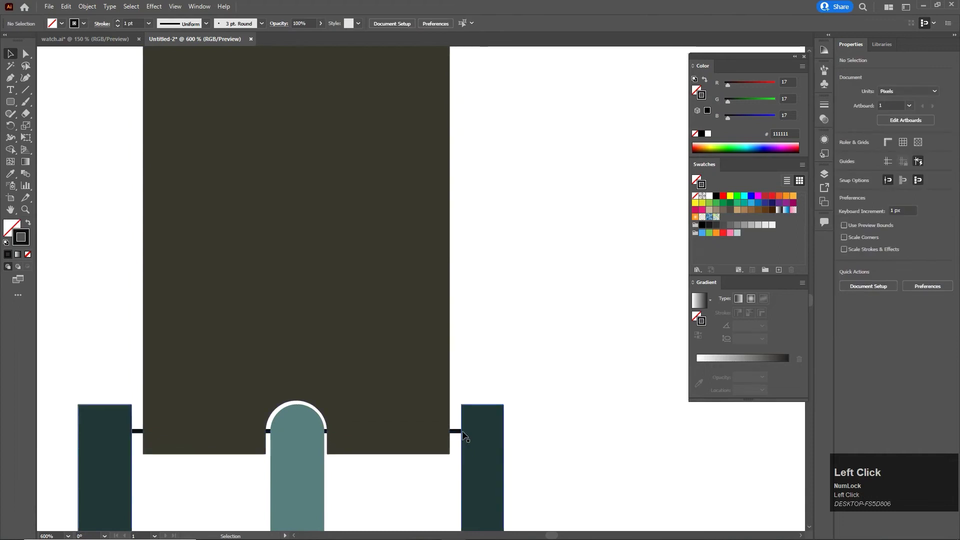
click(392, 402)
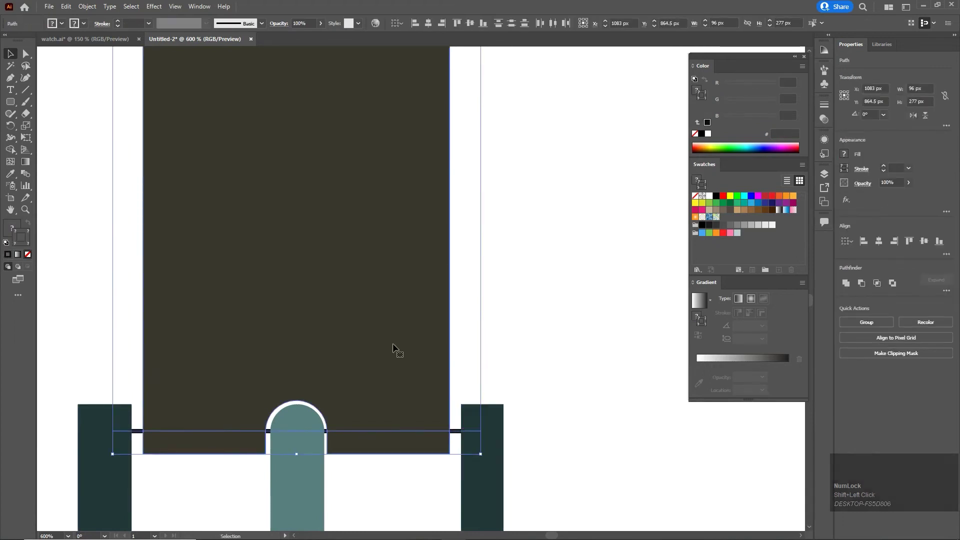
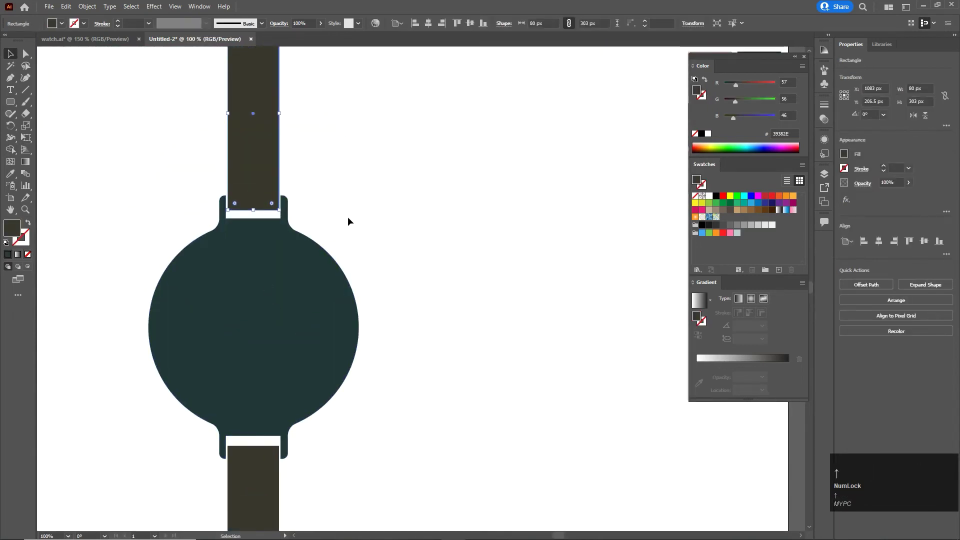
- Place a thin crossbar line across the upper strap's base, send it to back and fit the artboard in view
click(352, 222)
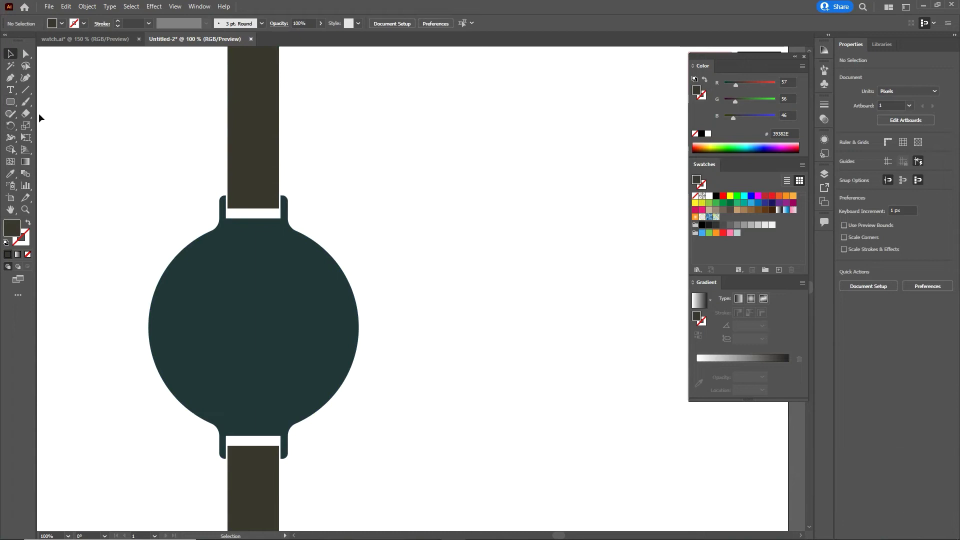
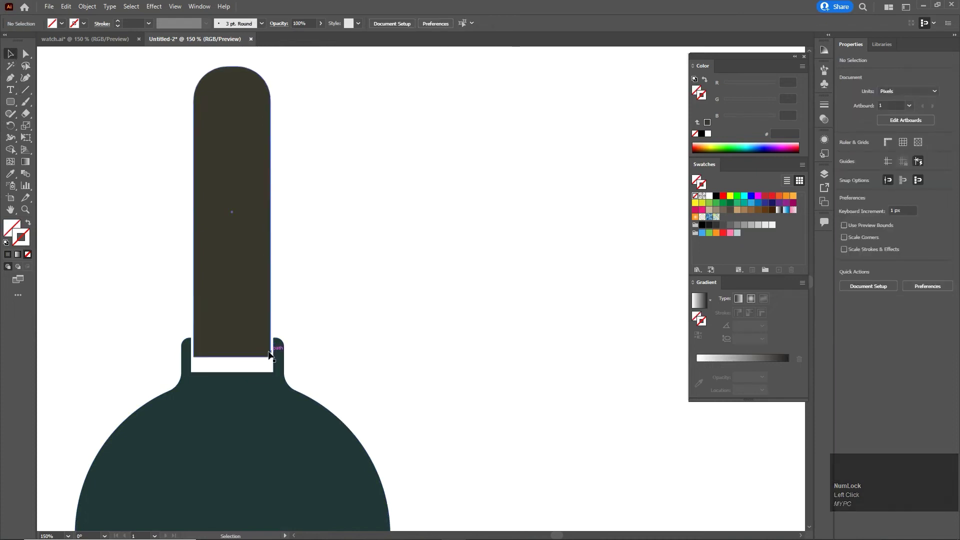
click(279, 339)
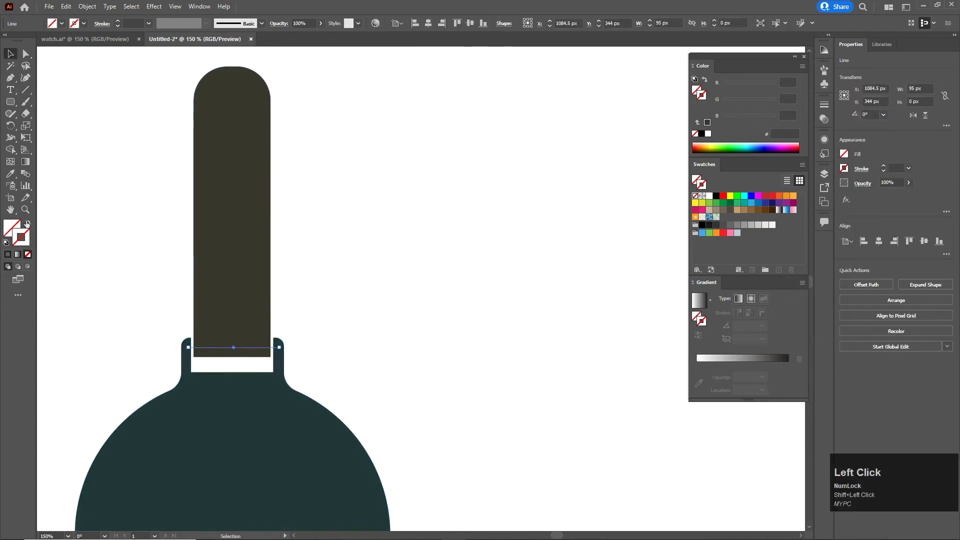
scroll(up, 3)
click(295, 321)
key(ctrl+shift+[)
click(391, 362)
scroll(down, 3)
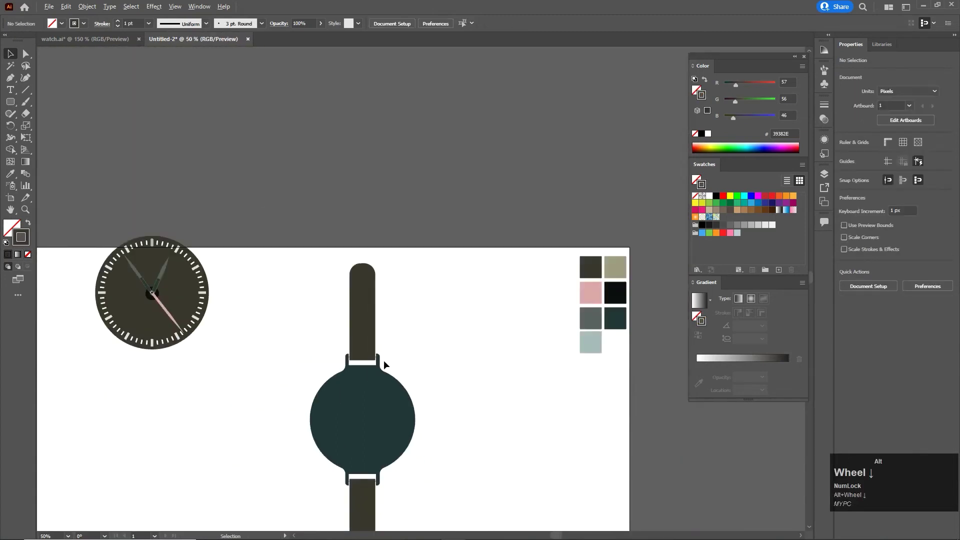
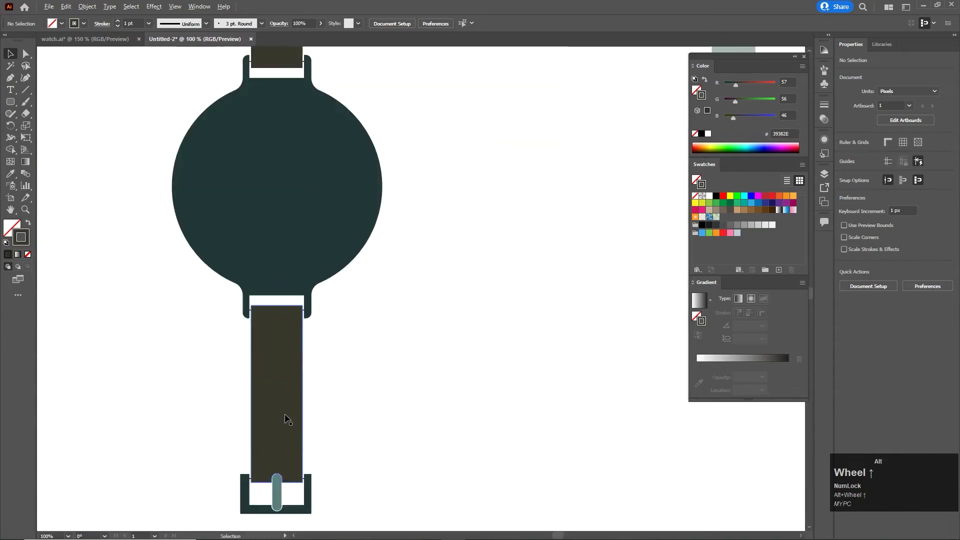
- Offset Path with a negative offset on the lower and upper straps to create inset stitching outlines
scroll(up, 3)
click(73, 9)
click(84, 5)
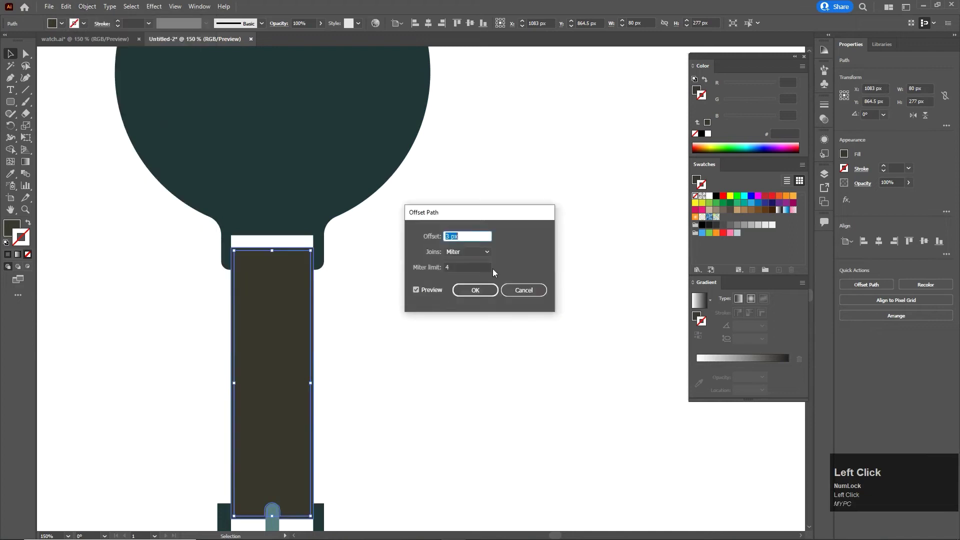
scroll(up, 3)
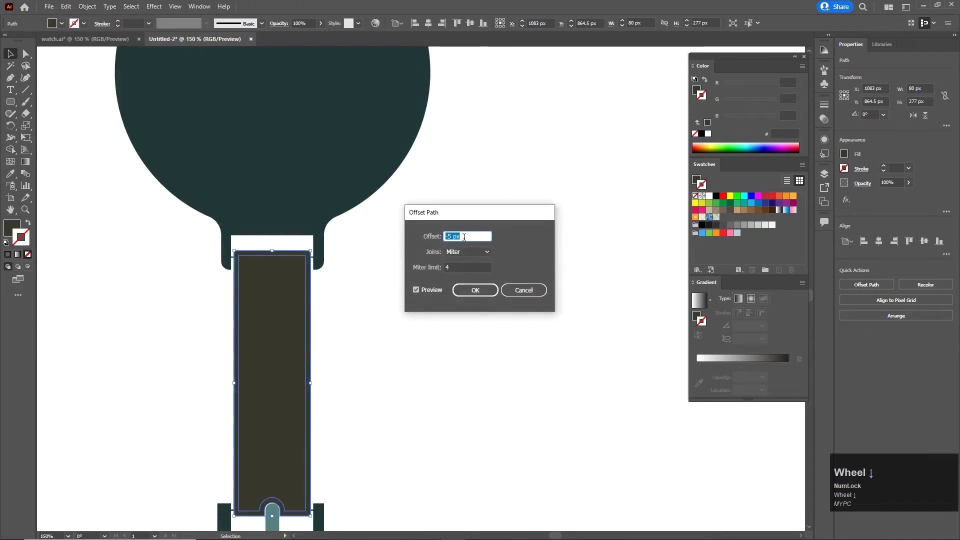
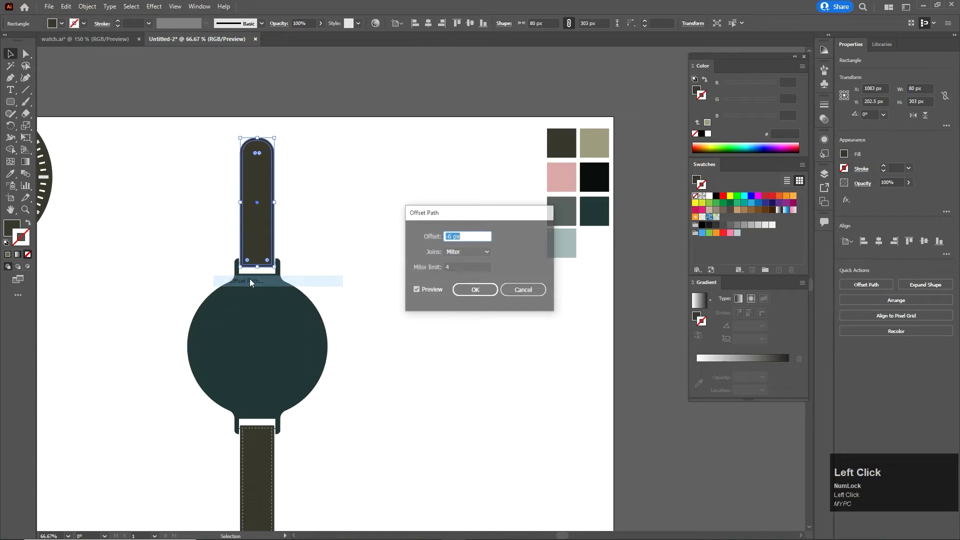
click(479, 295)
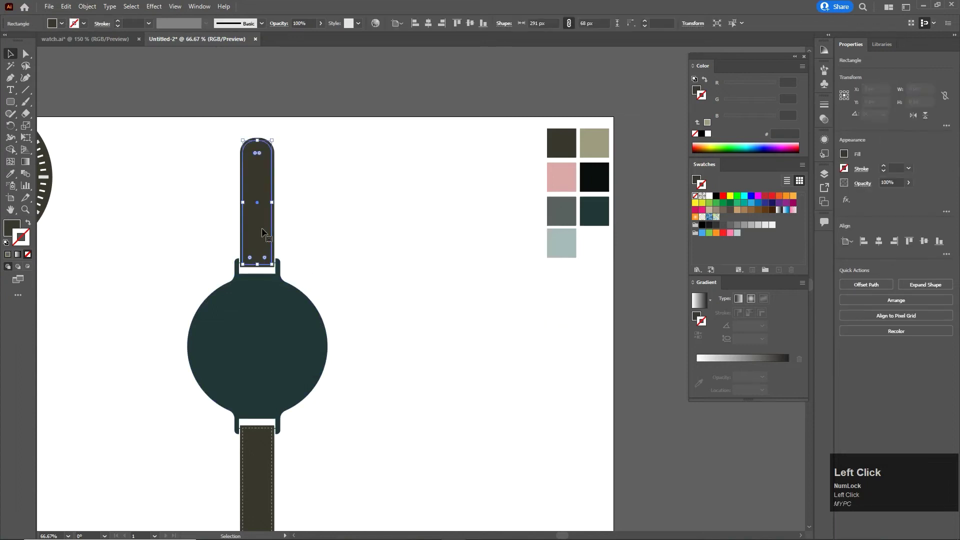
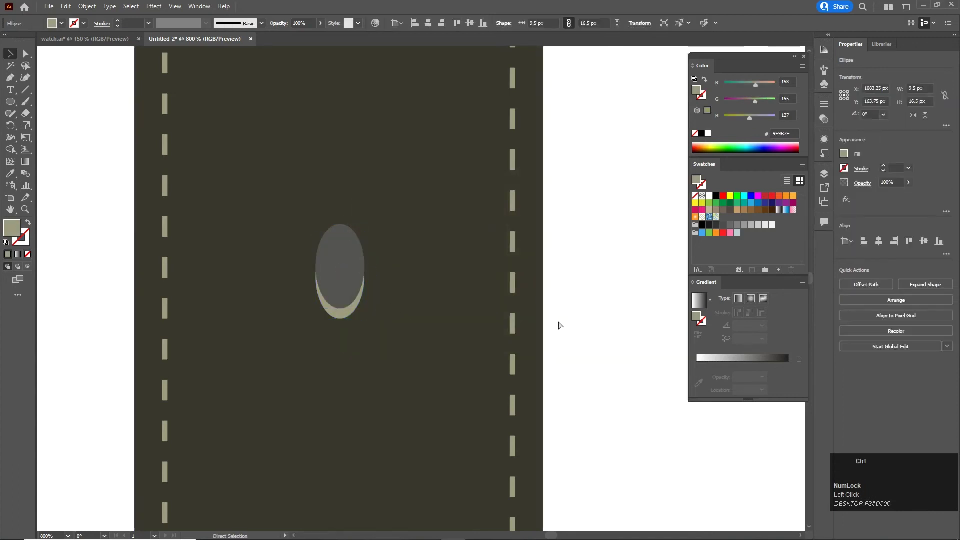
- Paste a copy of the strap hole ellipse, nudge it up-right as a shadow offset, and copy both ellipses
key(ctrl+shift+])
click(588, 343)
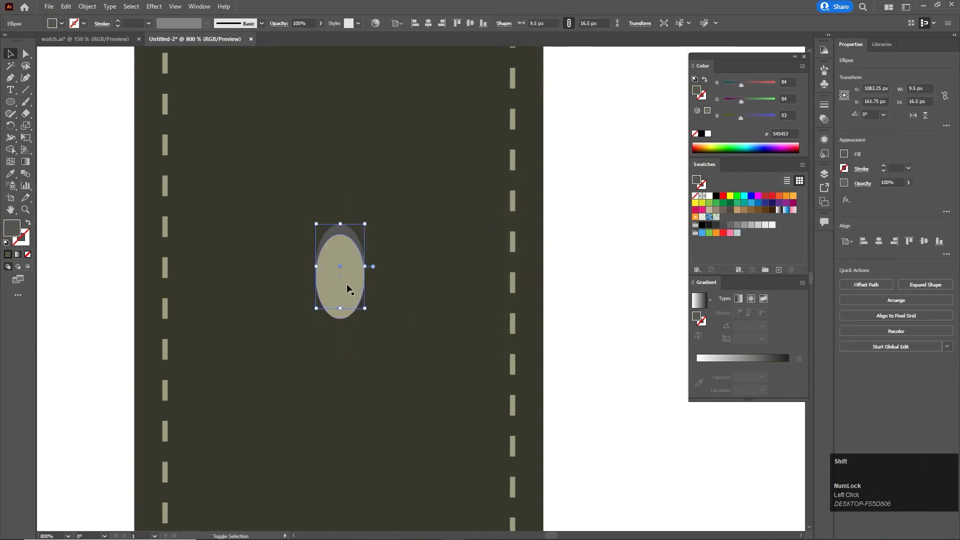
click(624, 370)
key(Up)
key(Right)
click(644, 386)
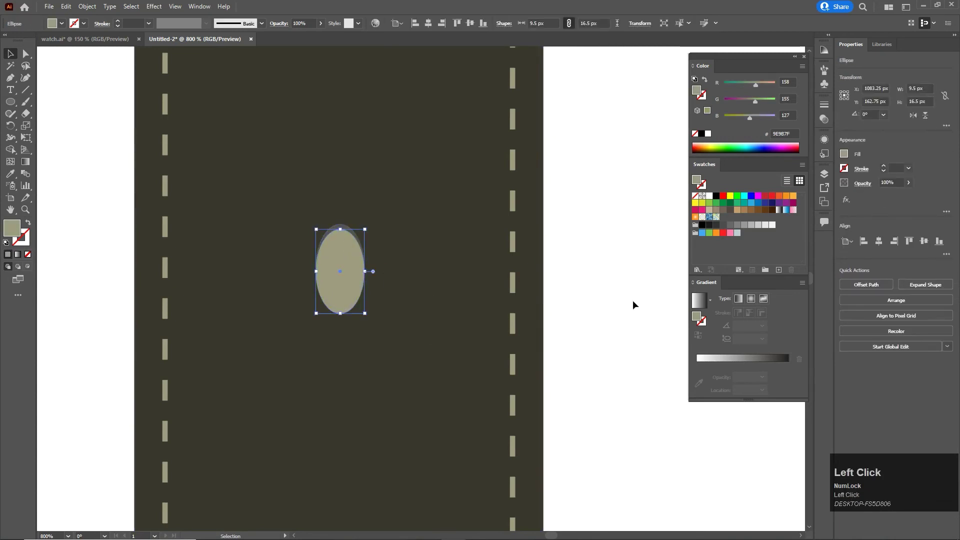
click(342, 264)
key(ctrl+c)
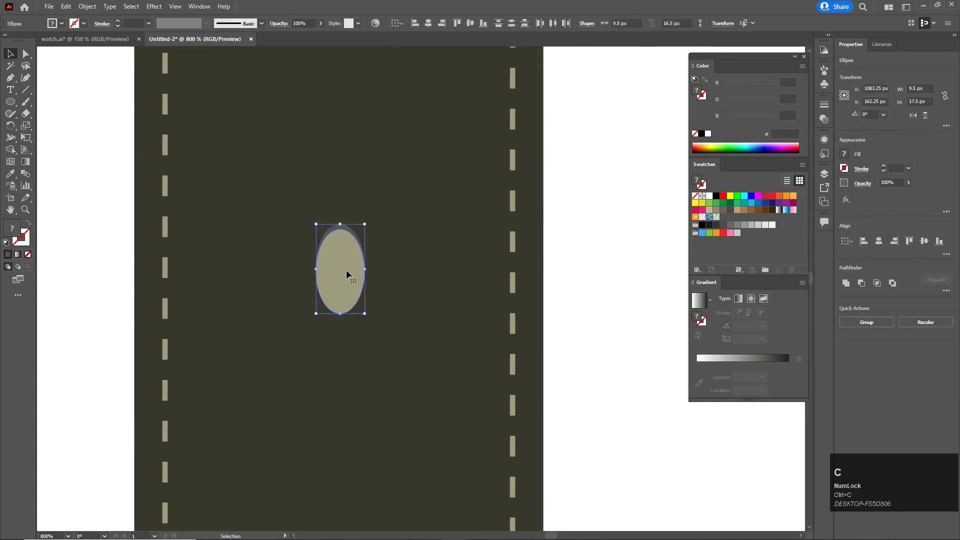
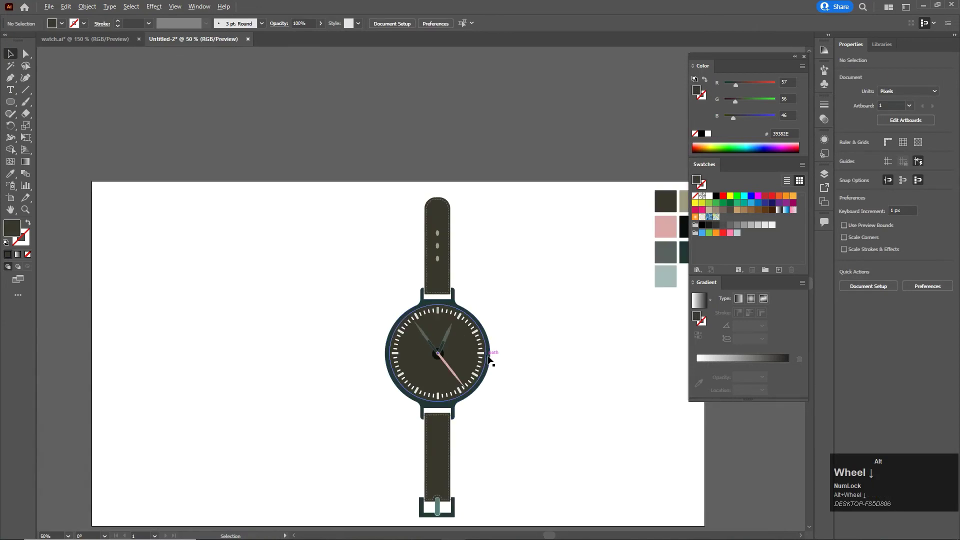
- Draw a rounded rectangle for the crown at the watch case's right edge
click(550, 396)
scroll(up, 3)
key(space)
click(517, 358)
key(space)
scroll(up, 3)
drag(355, 338, 12, 103)
right_click(12, 103)
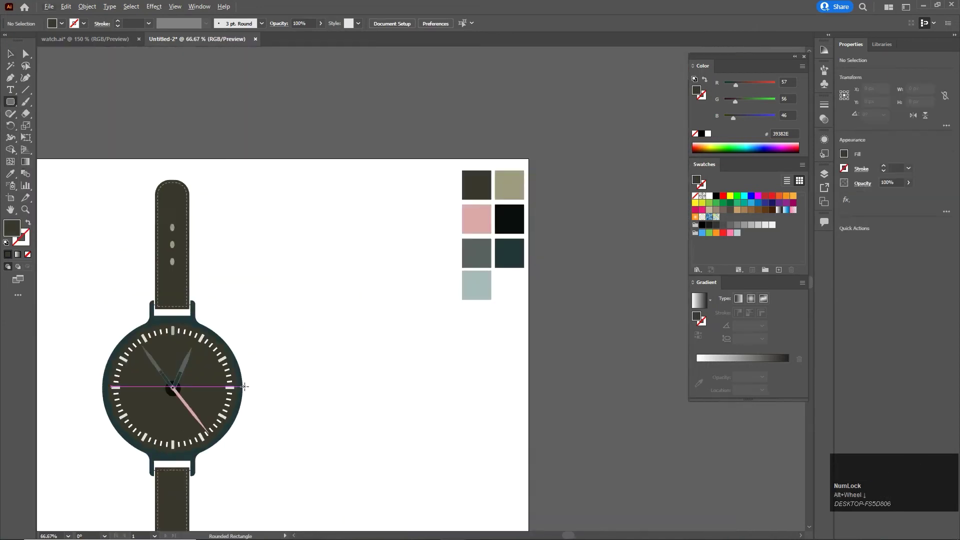
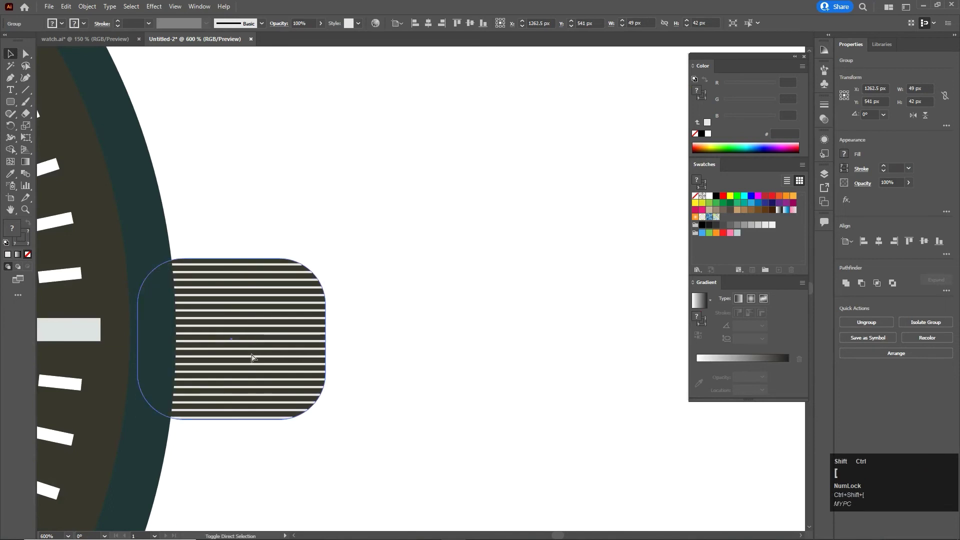
- Fill the crown with horizontal ridge lines, group it, and bring up the 3D and Materials panel
click(416, 344)
scroll(down, 3)
scroll(up, 3)
click(339, 356)
key(Left)
click(491, 381)
scroll(up, 3)
scroll(down, 3)
scroll(up, 3)
key(space)
click(159, 7)
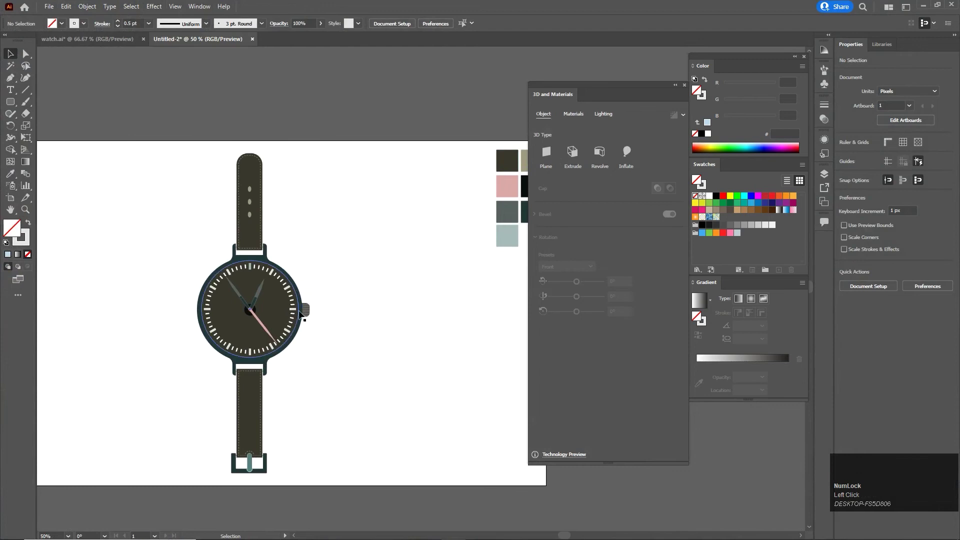
- Select the lower strap alone and give it the Inflate effect with tuned lighting to match the upper strap
click(260, 229)
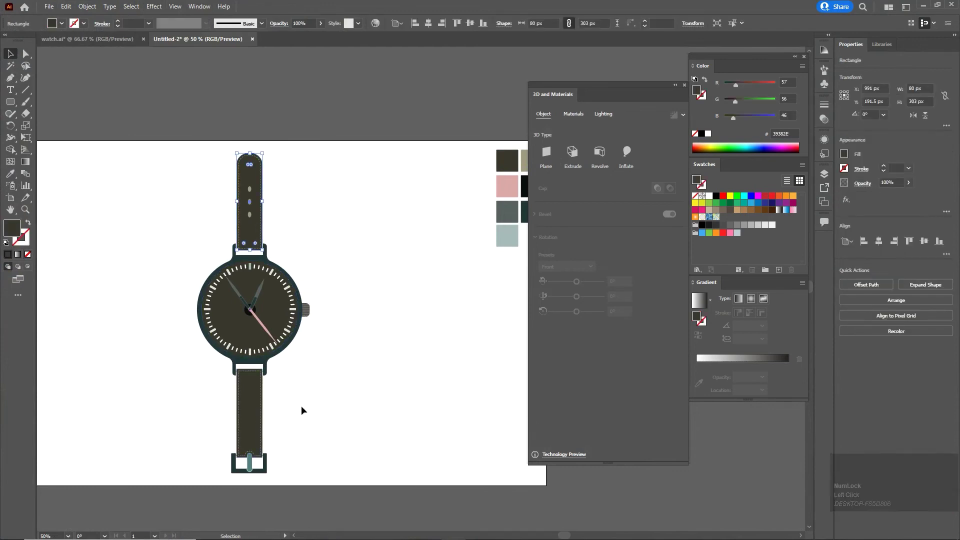
click(262, 421)
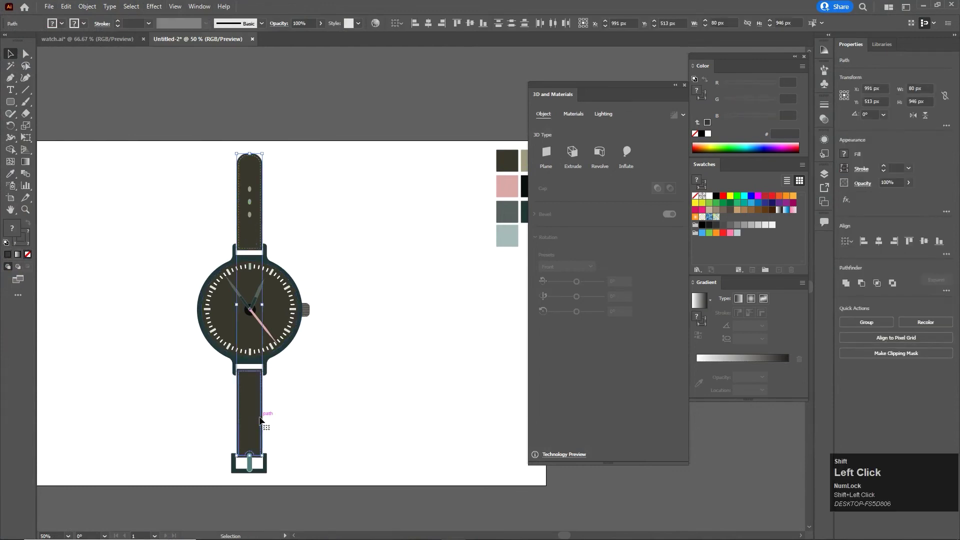
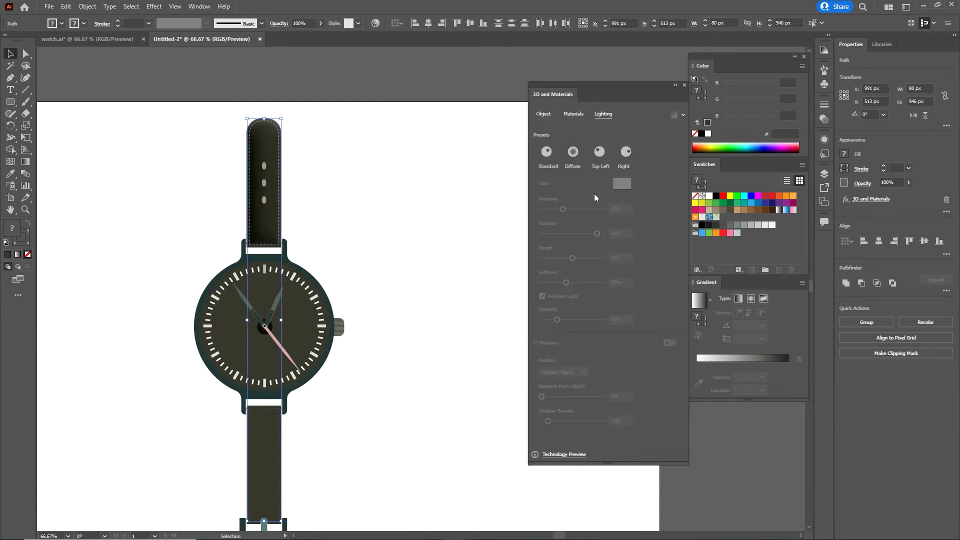
click(272, 230)
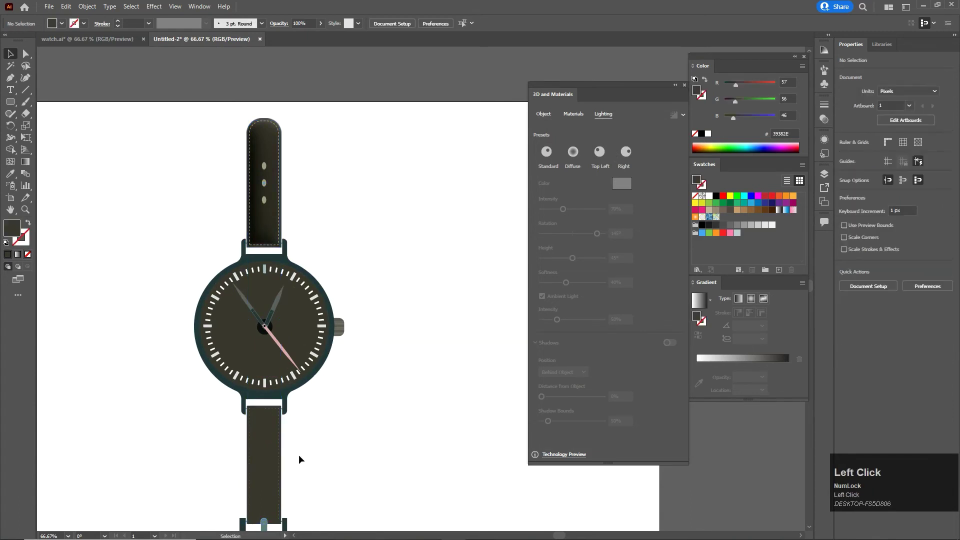
scroll(down, 3)
scroll(up, 3)
click(267, 226)
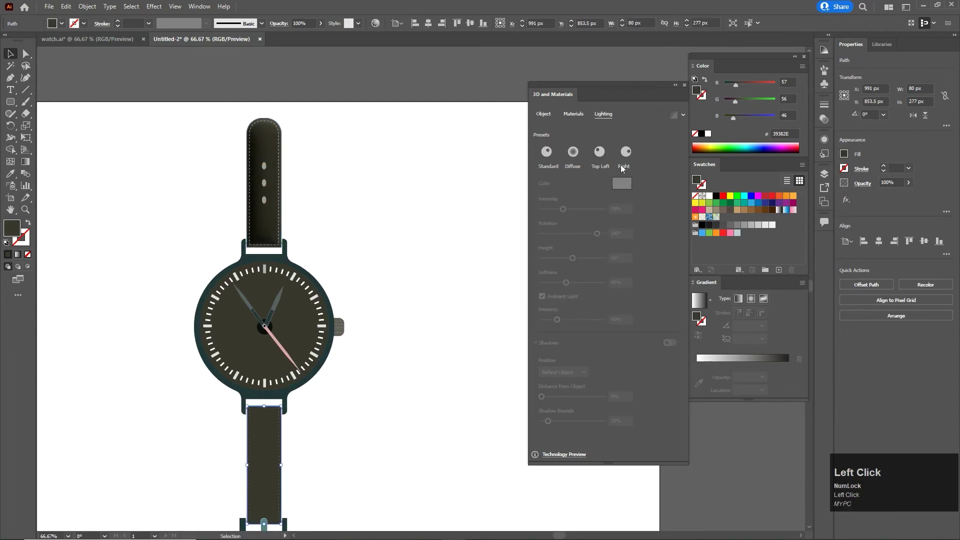
drag(551, 117, 441, 354)
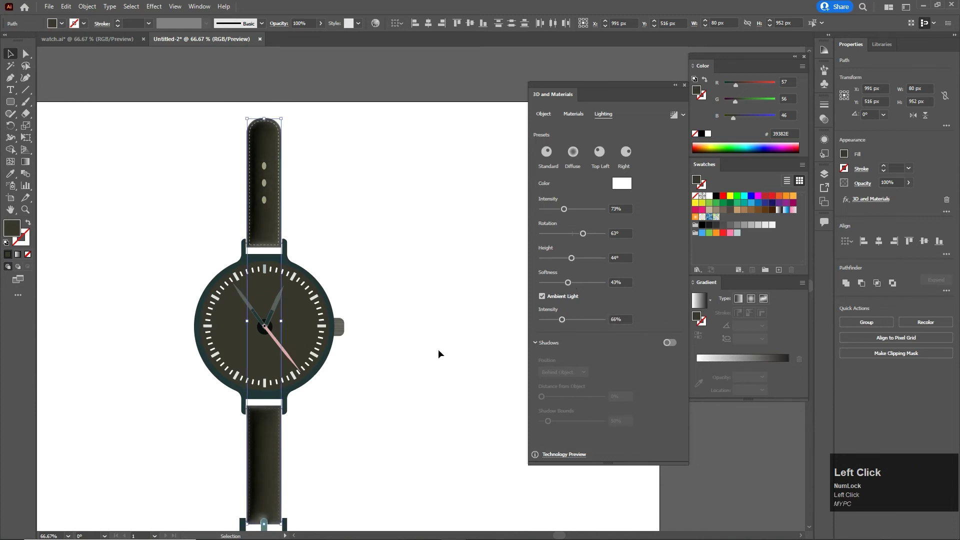
scroll(down, 3)
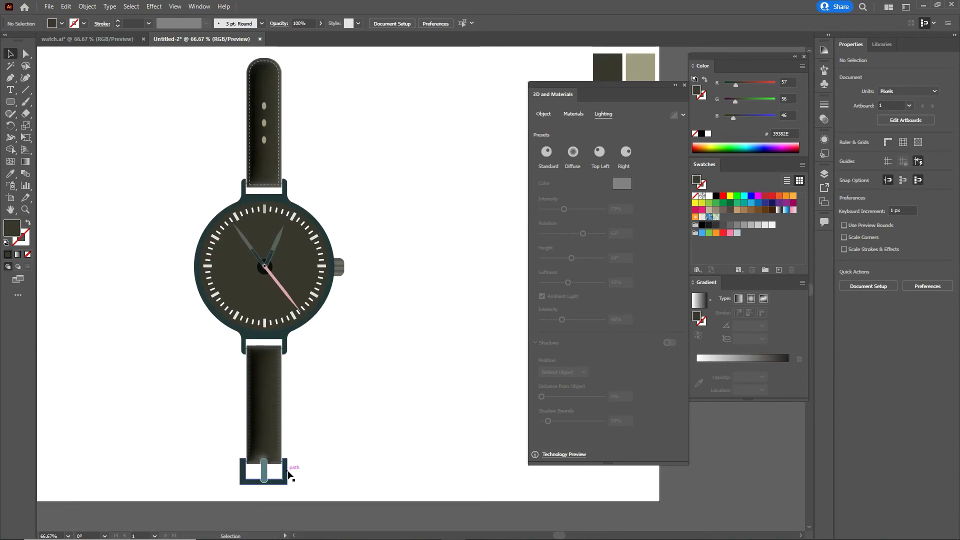
- Give the buckle an inflated 3D shape and preview it deselected
click(291, 477)
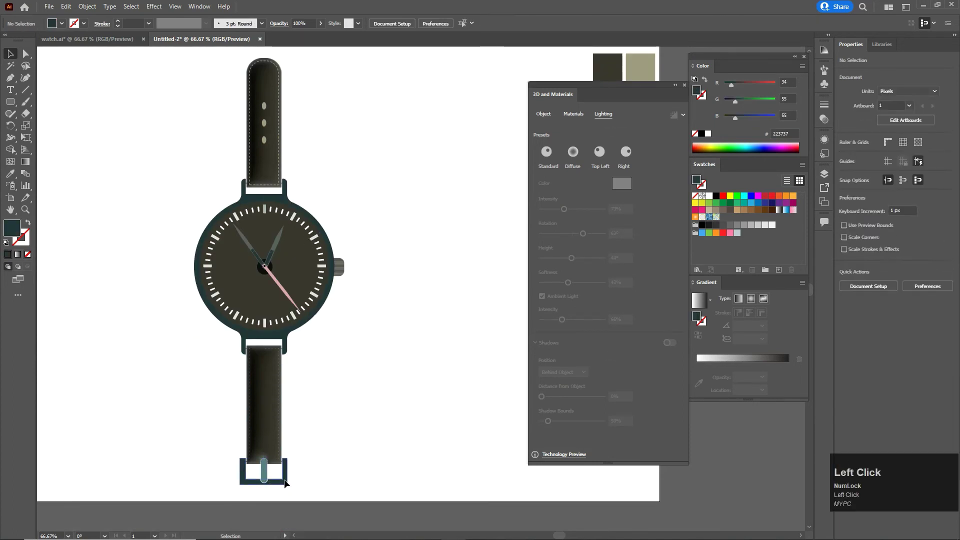
click(576, 114)
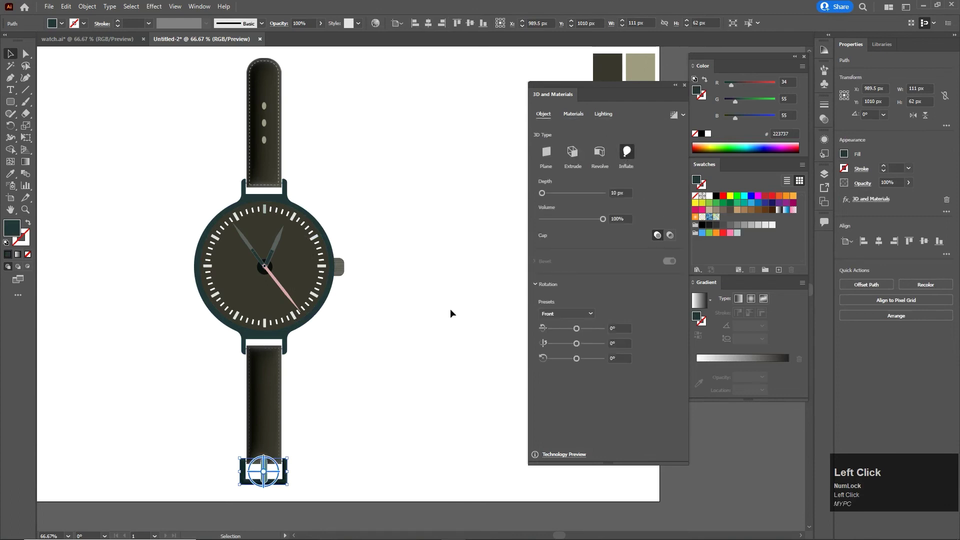
click(549, 195)
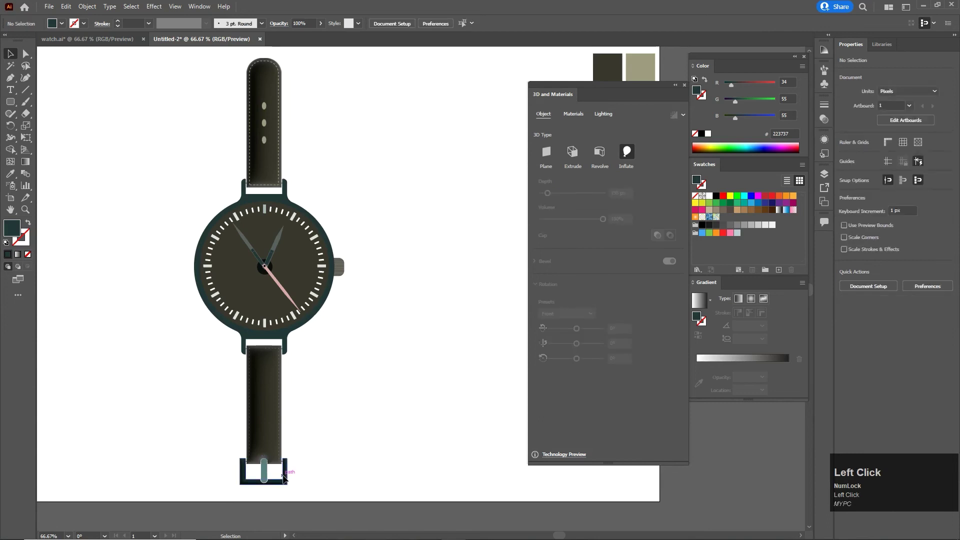
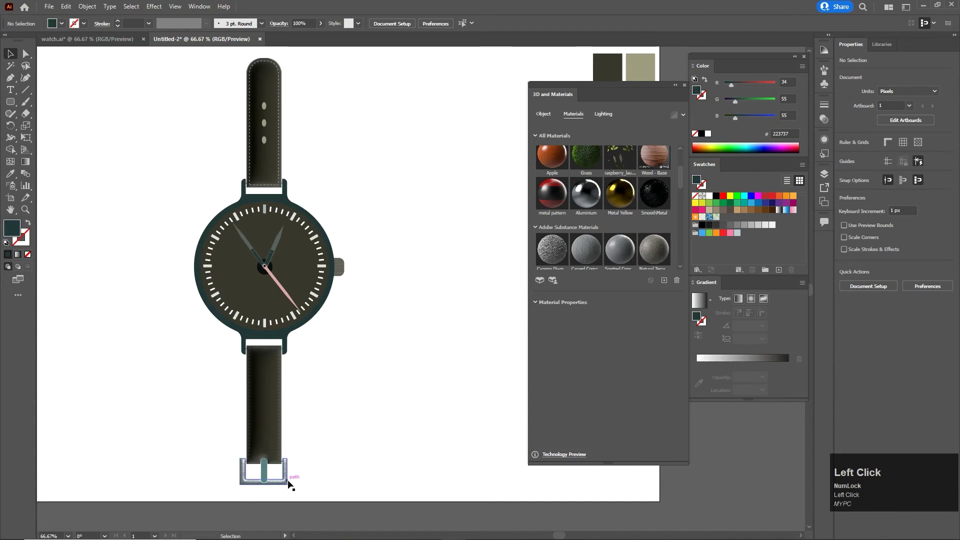
scroll(down, 3)
drag(549, 358, 557, 400)
scroll(down, 3)
- Assign the buckle piece the Aluminium material with roughness 0.3 and tune its metal settings
click(547, 403)
drag(547, 402, 402, 361)
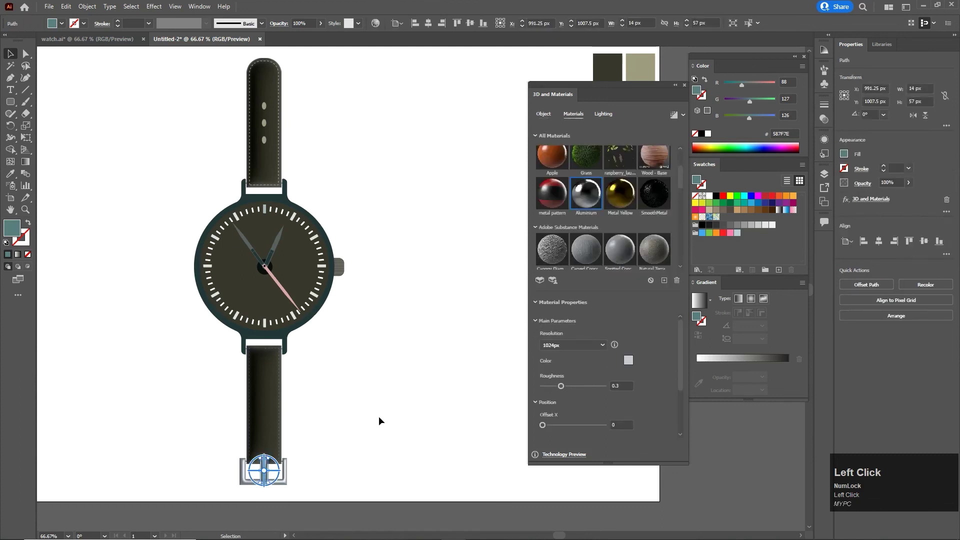
click(264, 479)
drag(564, 389, 486, 422)
drag(271, 471, 467, 284)
drag(271, 476, 469, 352)
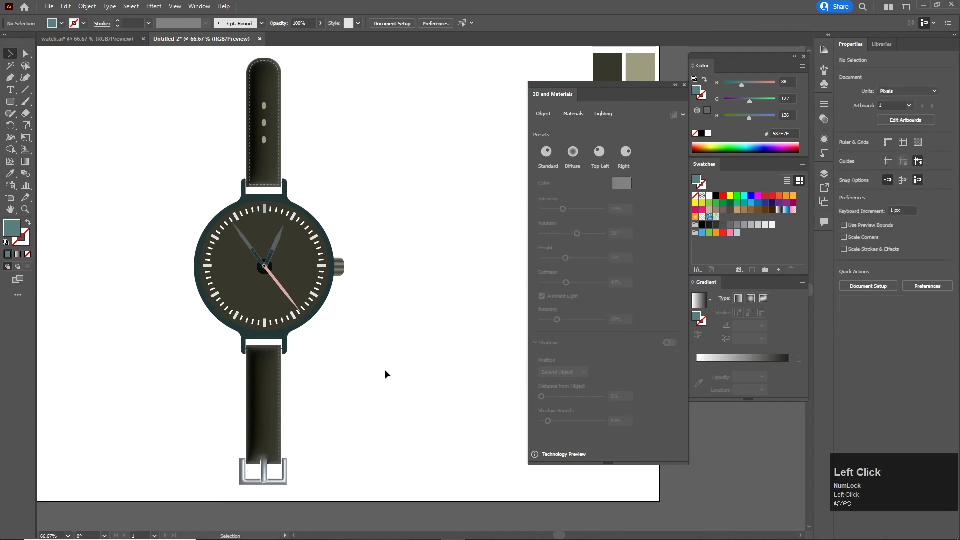
scroll(up, 3)
scroll(up, 3)
scroll(down, 3)
- Give the crown an inflated 3D shape and a metal material
click(361, 346)
click(552, 117)
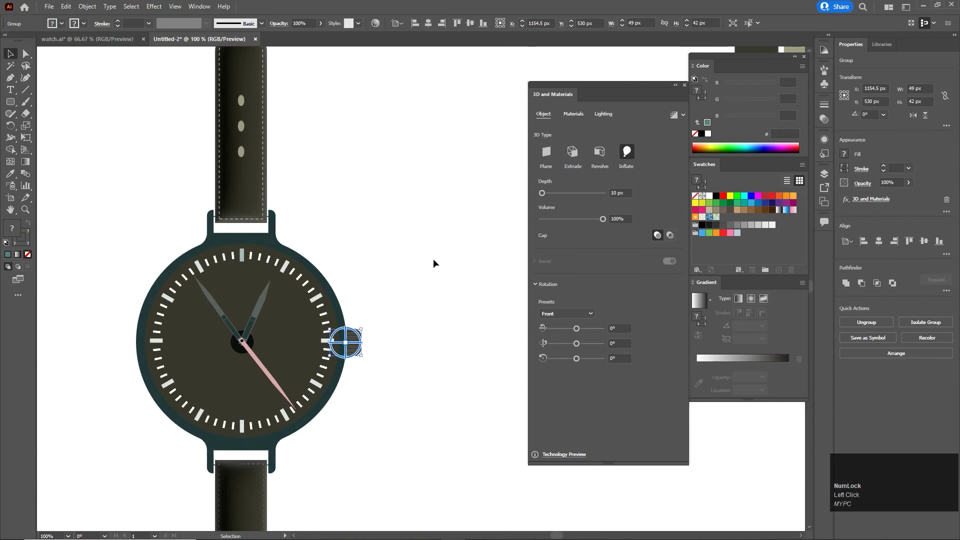
click(572, 117)
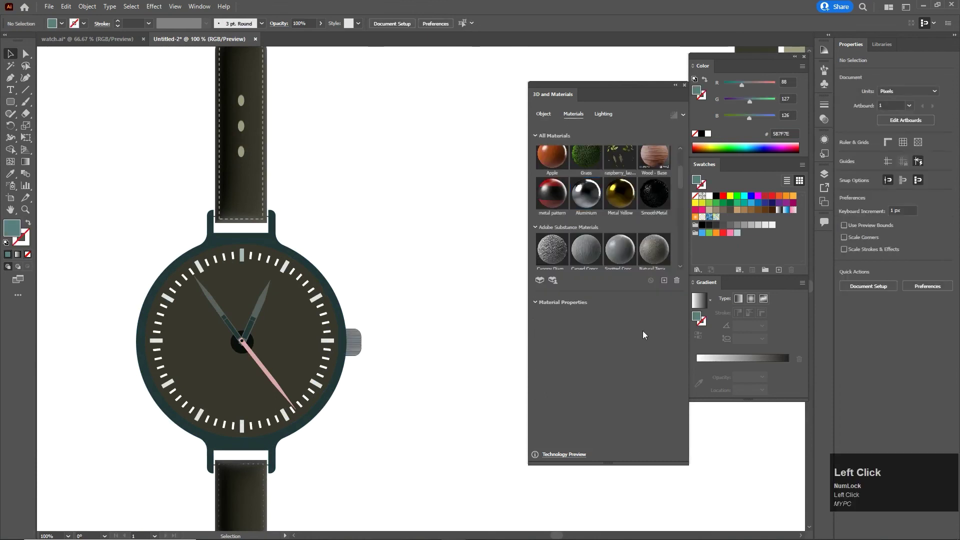
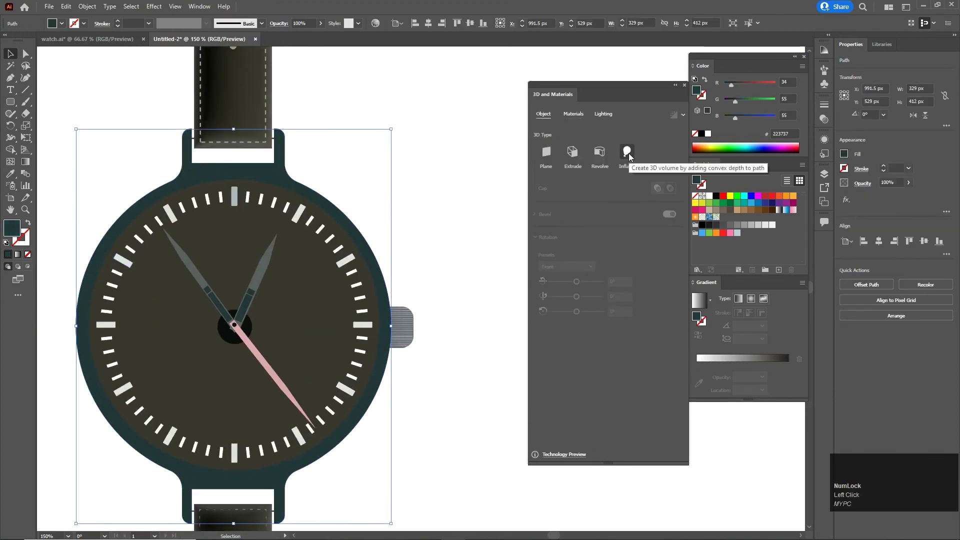
- Inflate the watch case, choose a lighting preset and begin adjusting its light intensity
click(633, 156)
click(578, 120)
scroll(down, 3)
click(628, 256)
scroll(down, 3)
scroll(up, 3)
drag(576, 353, 578, 352)
drag(580, 352, 494, 375)
- Tune the case lighting's rotation, height and softness for a soft rounded rim
scroll(down, 3)
drag(552, 376, 560, 417)
scroll(down, 3)
drag(549, 378, 574, 284)
drag(570, 284, 497, 317)
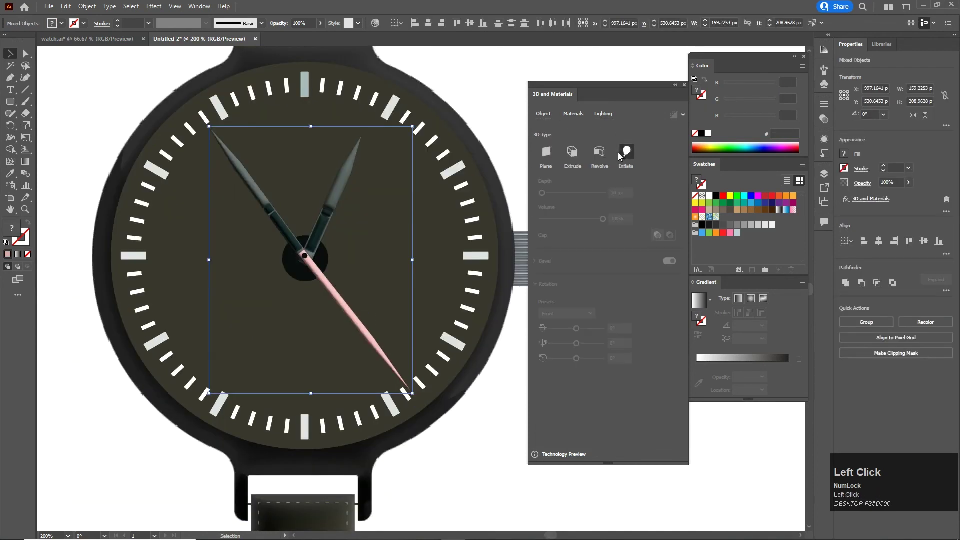
- Try lighting presets on the inflated hands, settle on Standard and adjust the light sliders
click(607, 118)
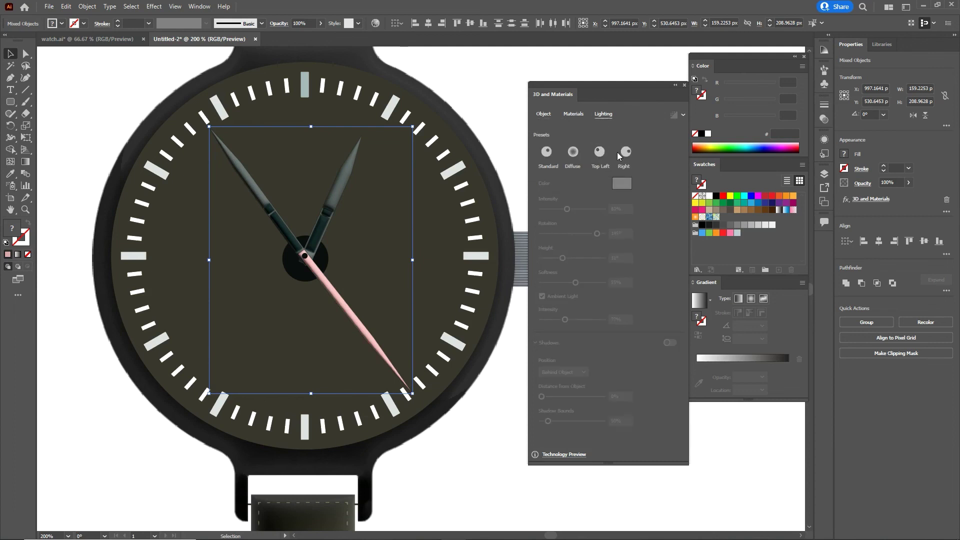
click(625, 155)
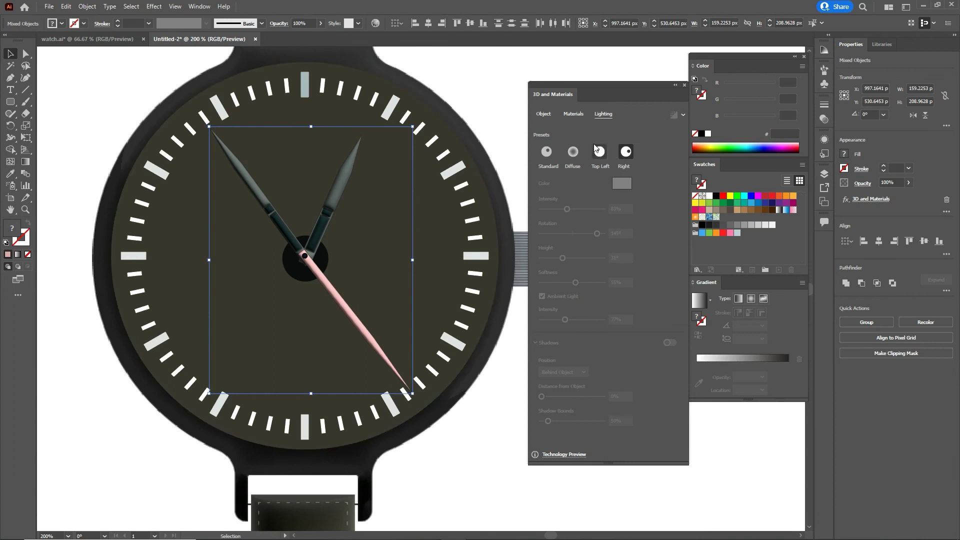
click(340, 191)
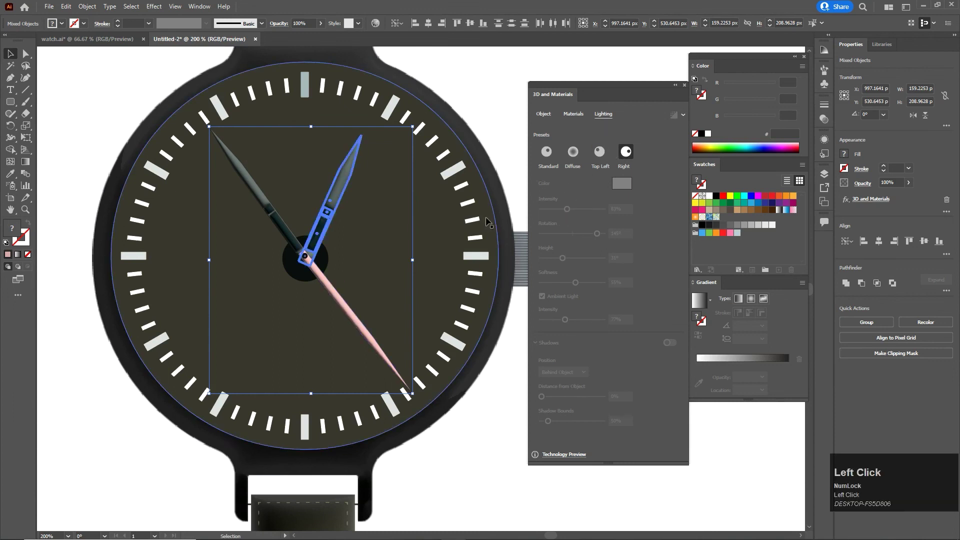
click(600, 155)
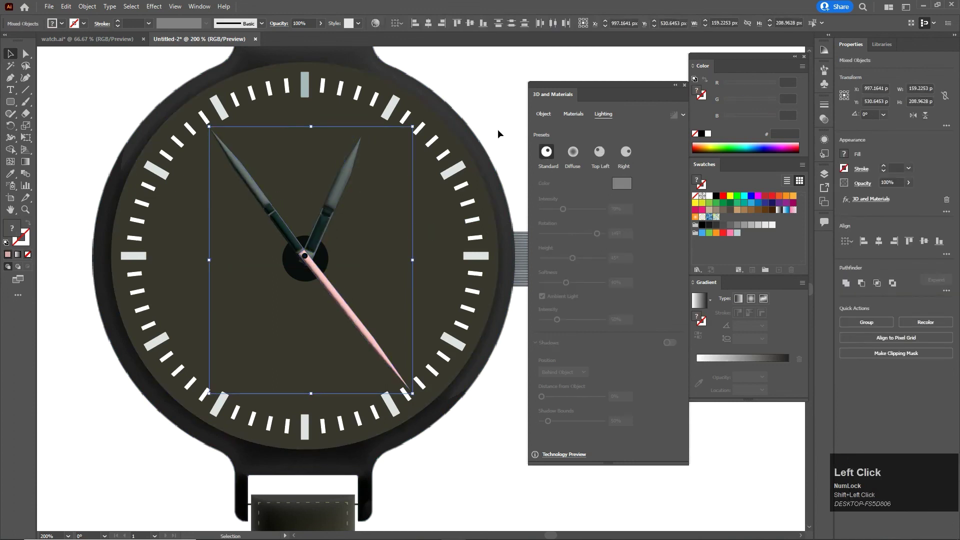
drag(340, 299, 601, 237)
drag(601, 237, 516, 122)
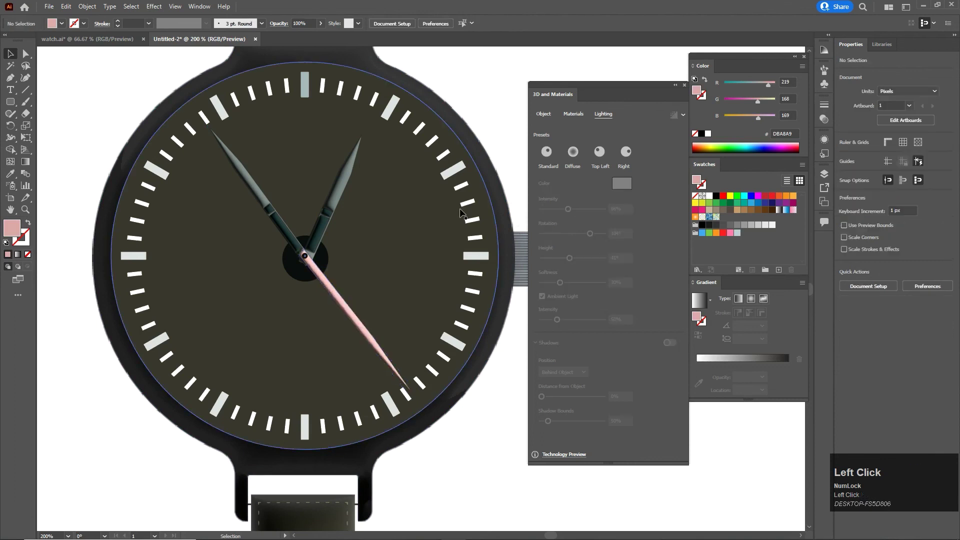
- Inflate the dial ellipse and adjust its lighting sliders so the face looks domed and lit
click(557, 118)
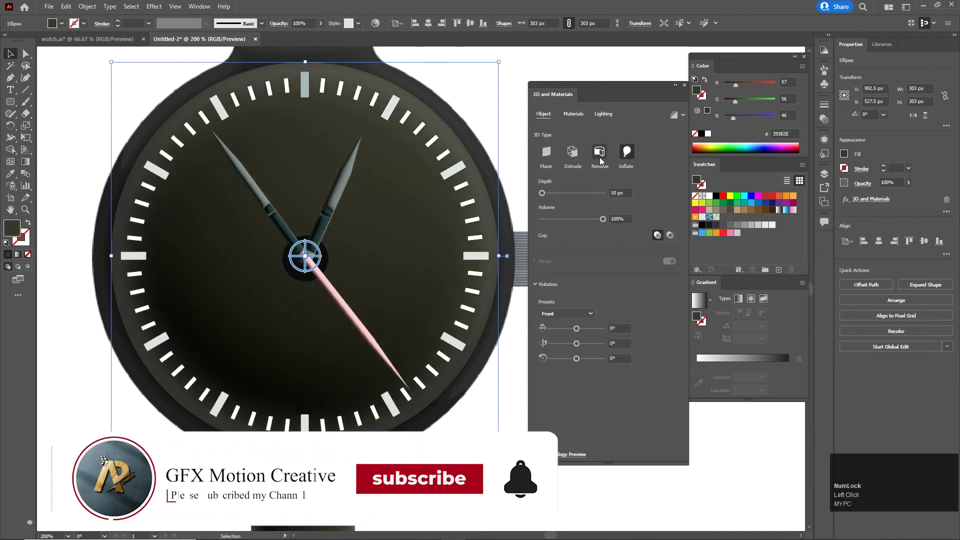
click(604, 117)
drag(630, 154, 561, 256)
drag(561, 258, 596, 235)
drag(596, 235, 527, 77)
scroll(down, 3)
scroll(up, 3)
- Deselect to preview the dial, zoom out and select the whole finished watch illustration
click(486, 326)
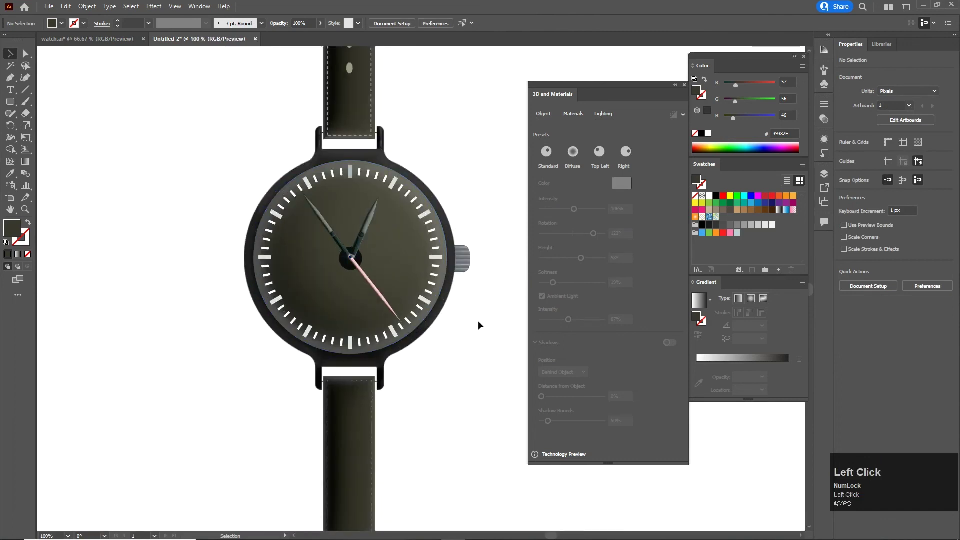
scroll(down, 3)
scroll(up, 3)
drag(361, 159, 388, 262)
scroll(down, 3)
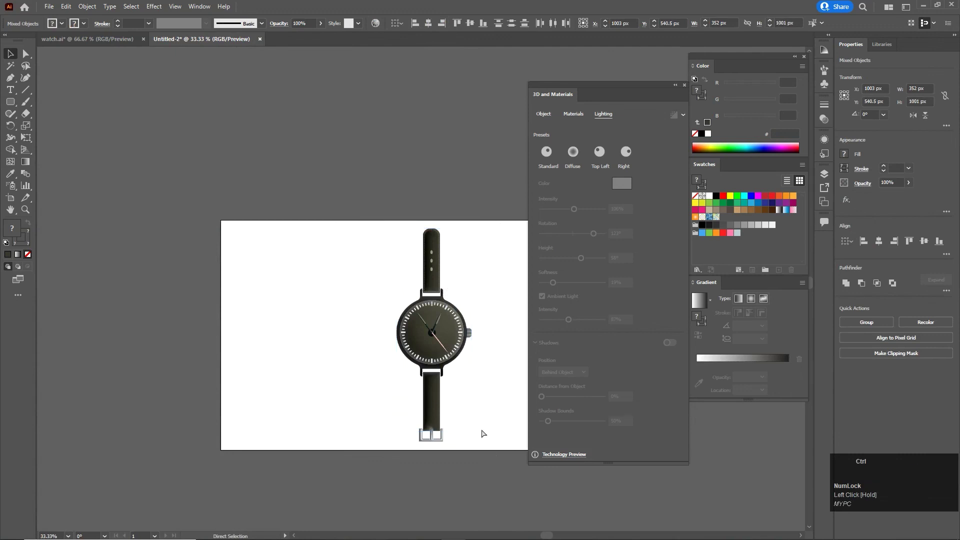